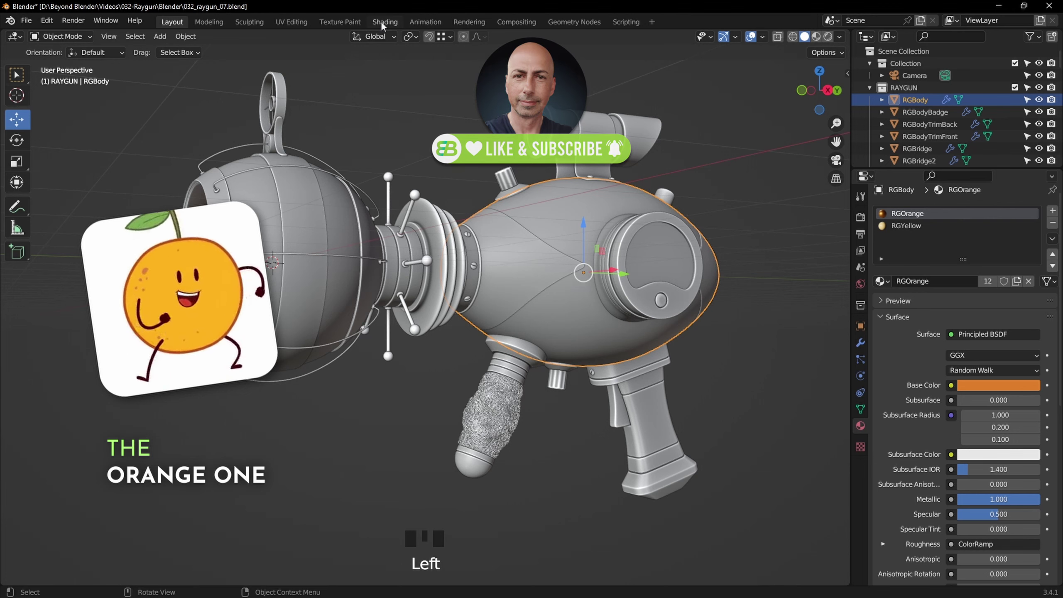
- Enter the Shading workspace and bring the RGOrange material's node tree into view
{"action": "left_click", "coordinate": [384, 25]}
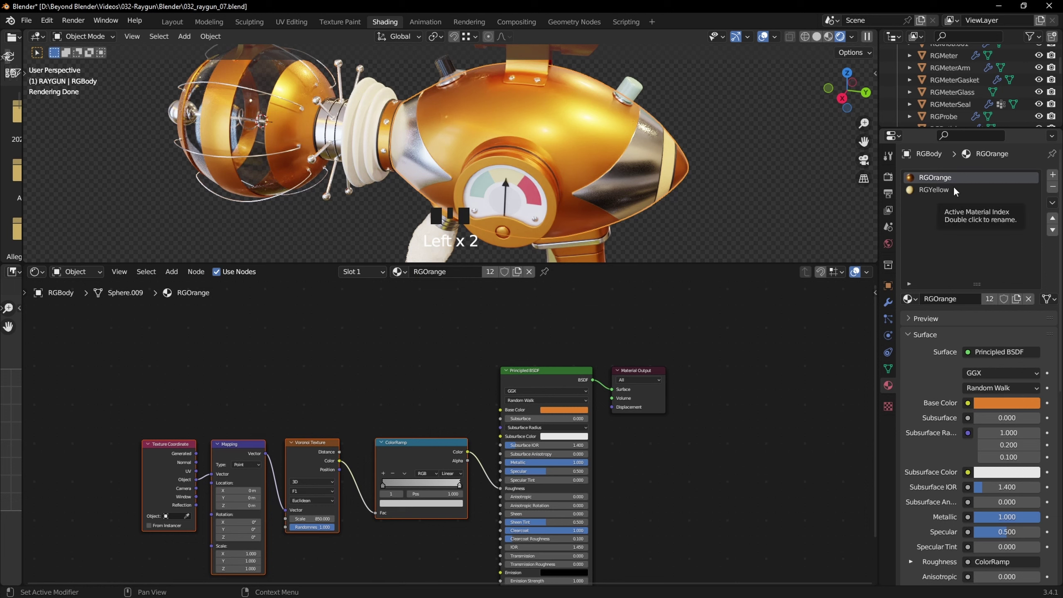
{"action": "left_click_drag", "start_coordinate": [947, 195], "coordinate": [363, 381]}
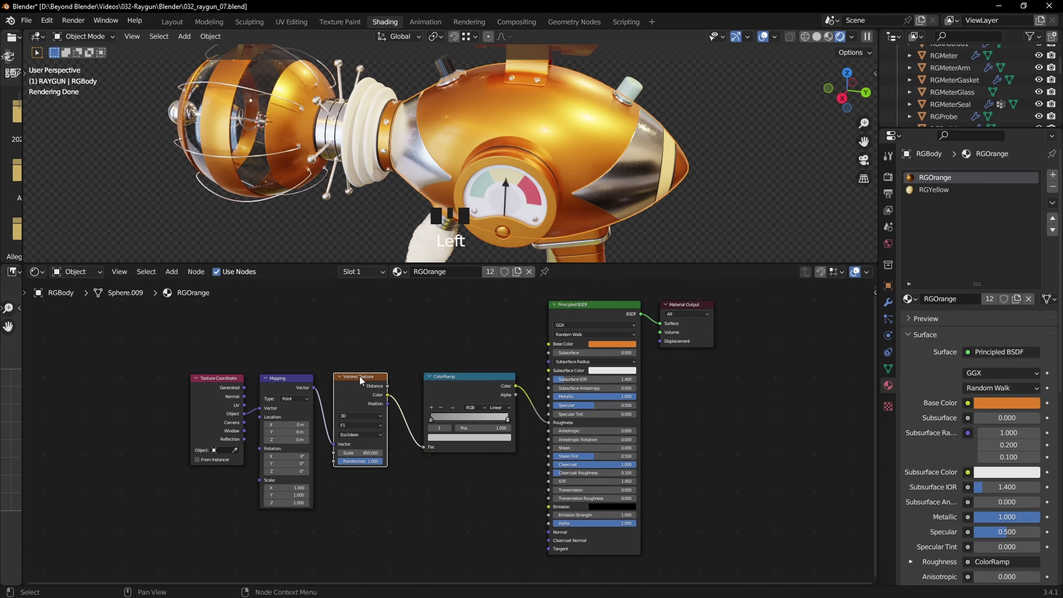
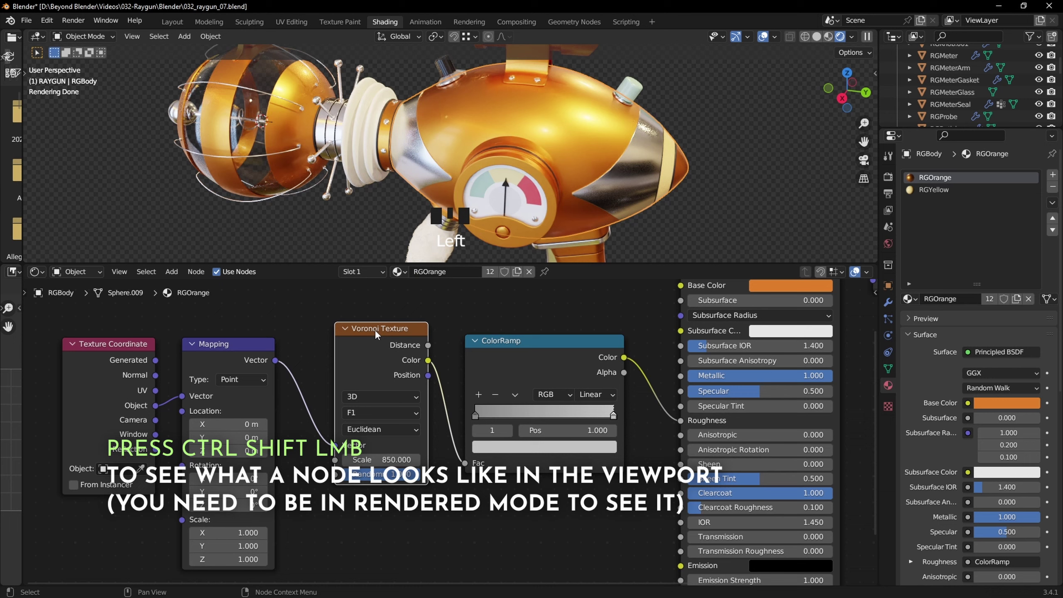
- Preview the Voronoi texture on the body and cycle through its different outputs
{"action": "left_click", "coordinate": [388, 336]}
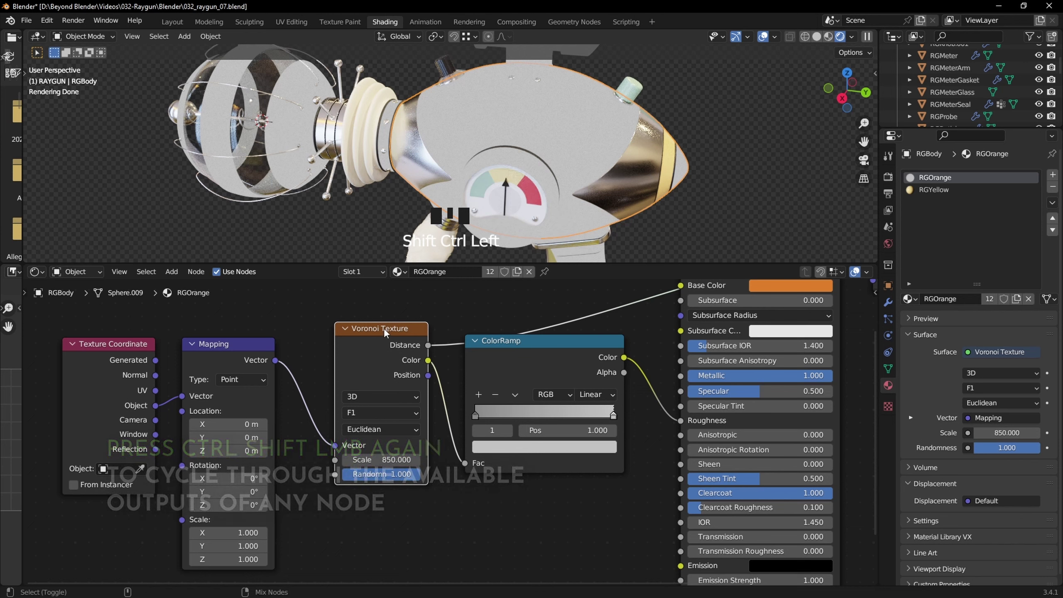
{"action": "left_click_drag", "start_coordinate": [387, 333], "coordinate": [420, 359]}
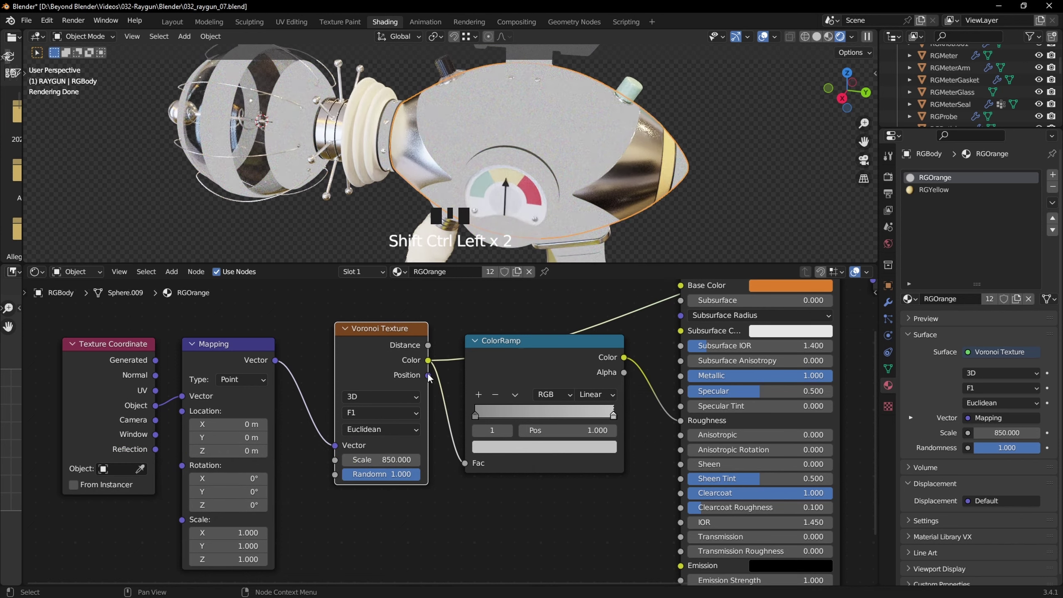
{"action": "double_click", "coordinate": [406, 333]}
{"action": "double_click", "coordinate": [406, 333]}
{"action": "left_click", "coordinate": [402, 332]}
{"action": "left_click", "coordinate": [404, 333]}
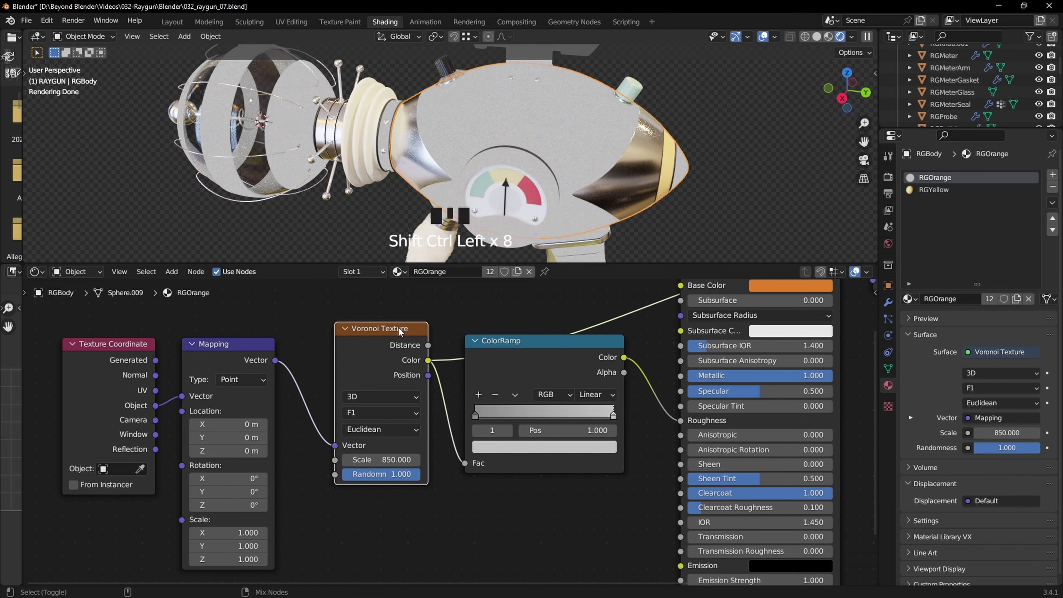
- Reframe the whole raygun and return to the Principled BSDF so the body shows glossy orange
{"action": "scroll", "scroll_direction": "up", "scroll_amount": 3}
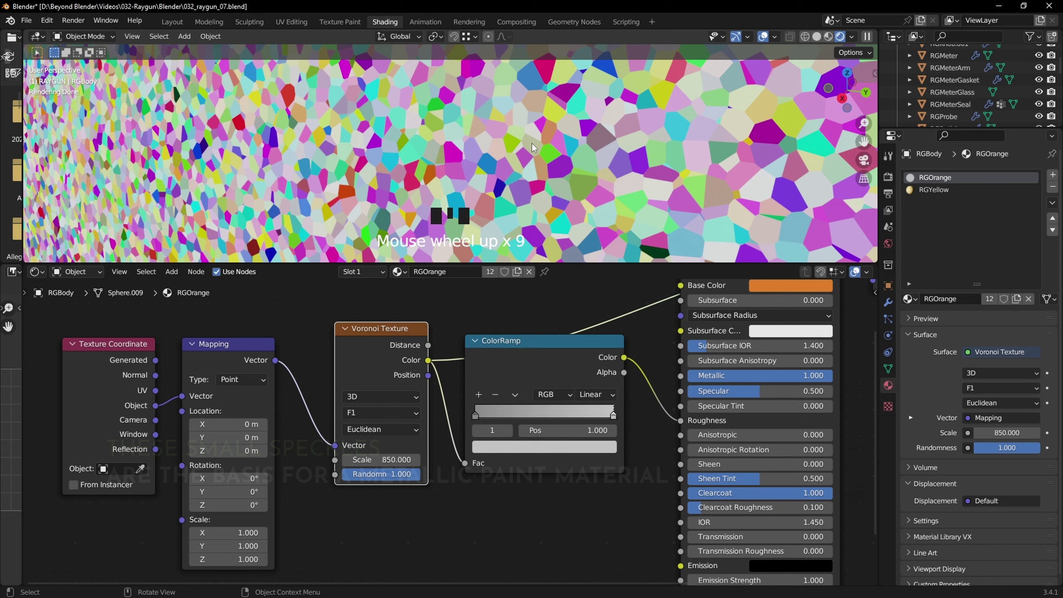
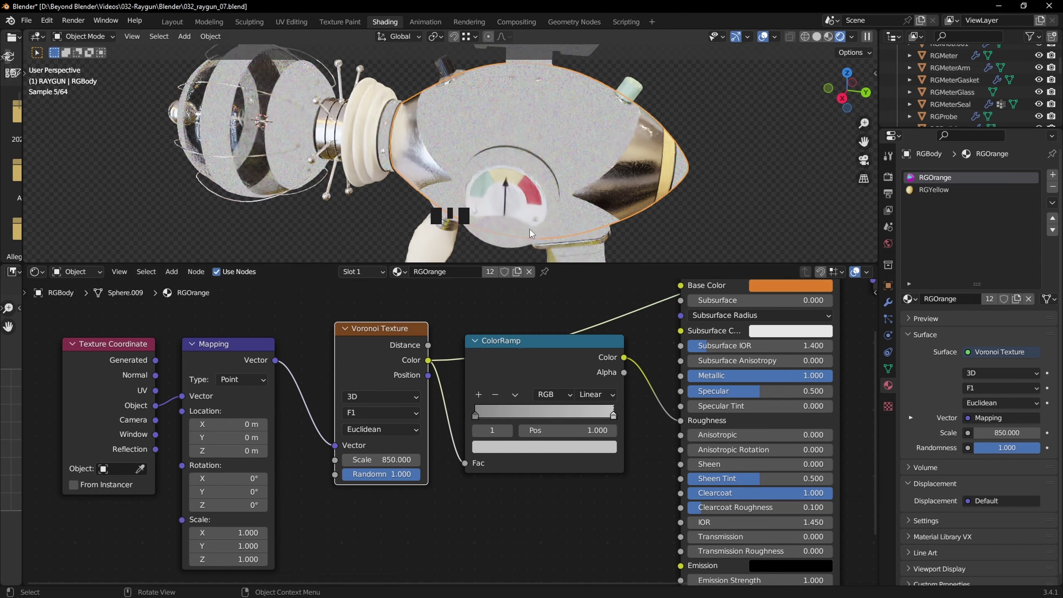
{"action": "scroll", "scroll_direction": "up", "scroll_amount": 3}
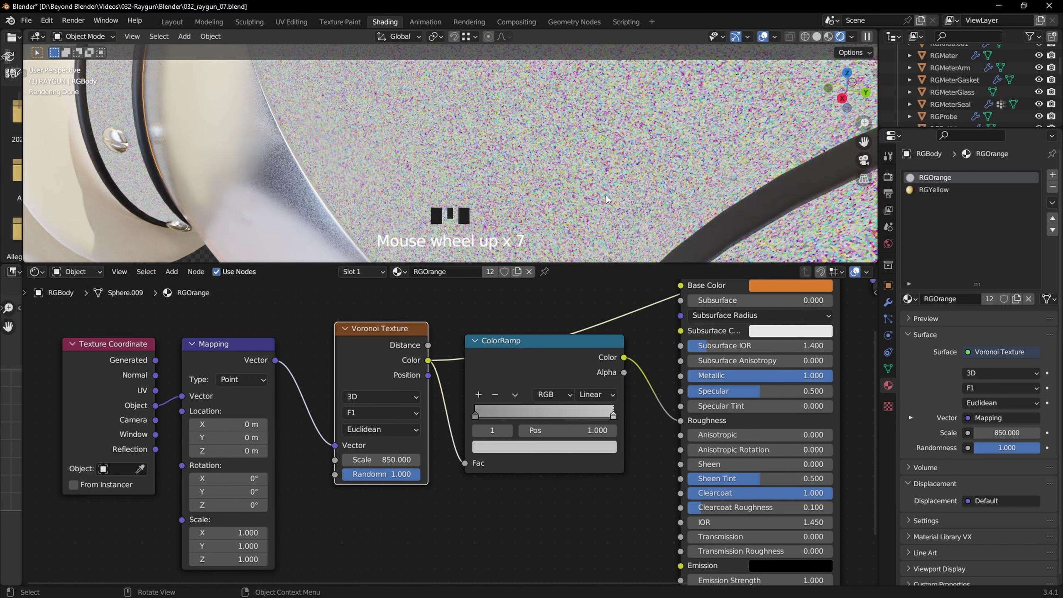
{"action": "scroll", "scroll_direction": "down", "scroll_amount": 3}
{"action": "left_click_drag", "start_coordinate": [633, 170], "coordinate": [633, 316]}
{"action": "left_click_drag", "start_coordinate": [633, 316], "coordinate": [631, 302]}
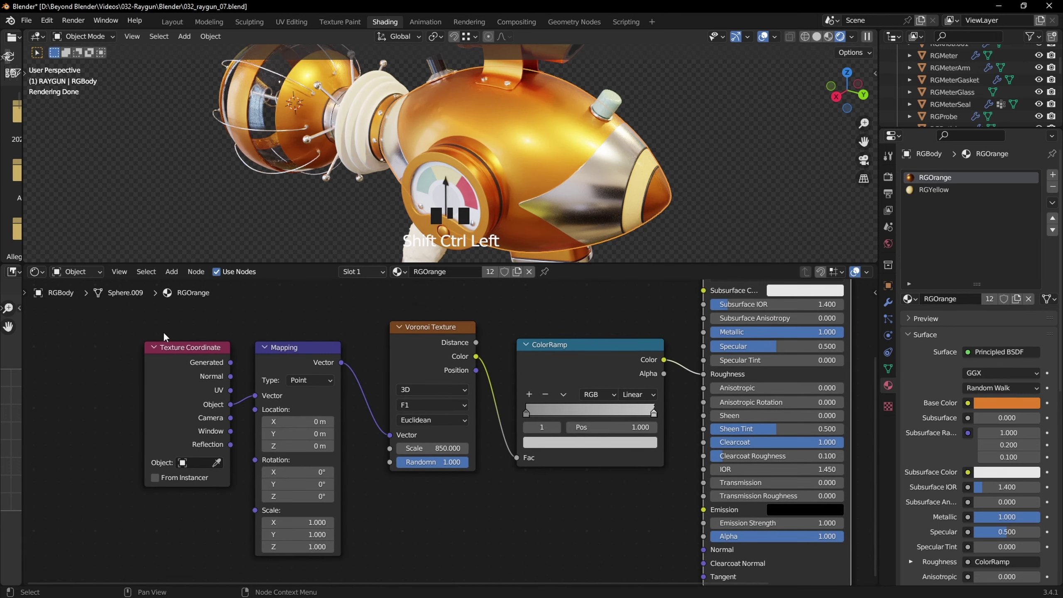
- Feed the Texture Coordinate node's Object output into the Mapping node's Vector input
{"action": "left_click", "coordinate": [137, 330]}
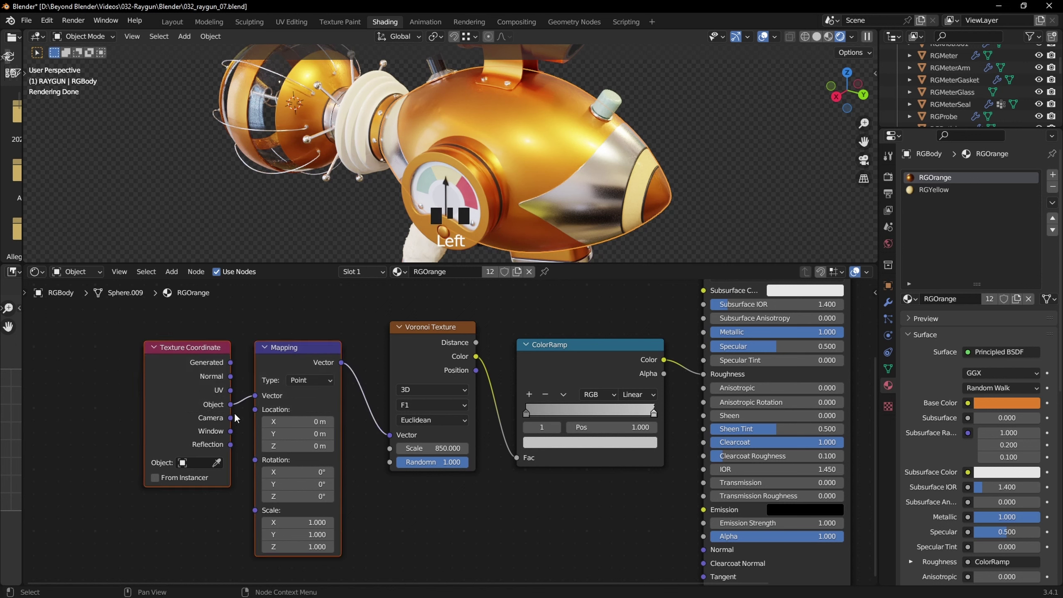
{"action": "left_click", "coordinate": [206, 352]}
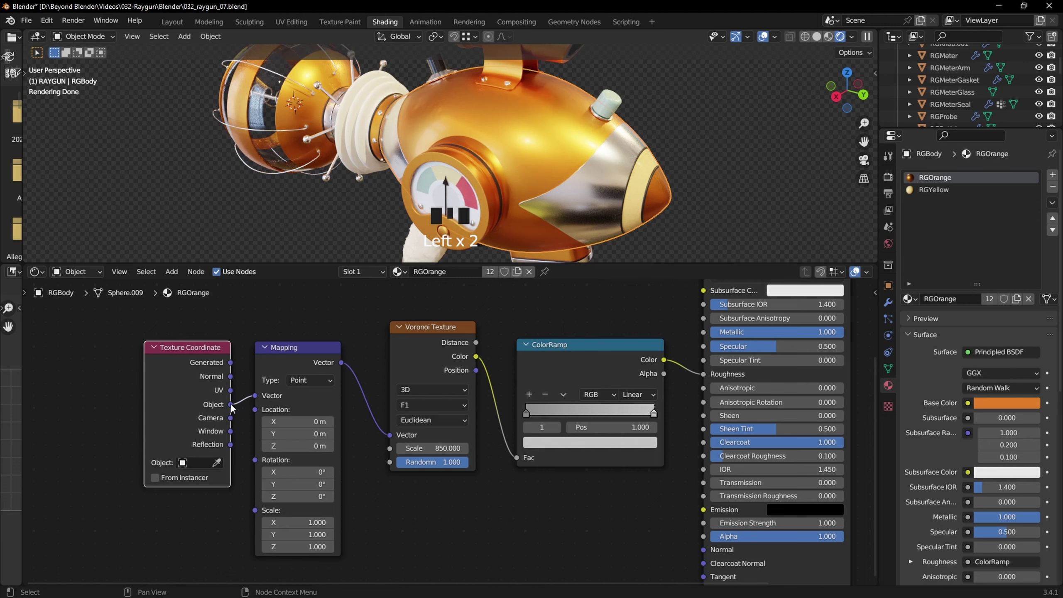
{"action": "left_click_drag", "start_coordinate": [236, 409], "coordinate": [261, 403]}
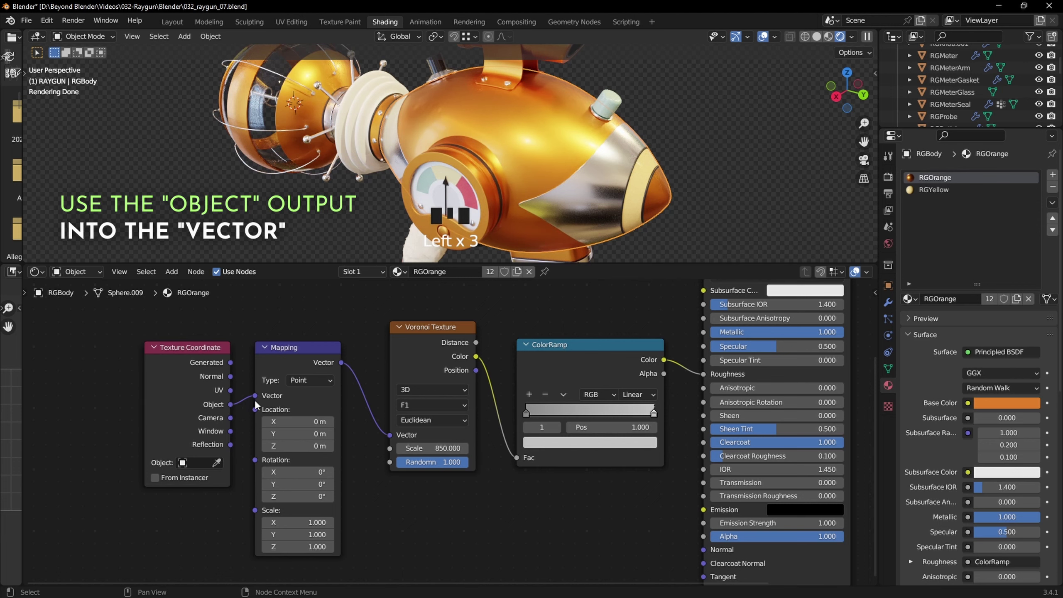
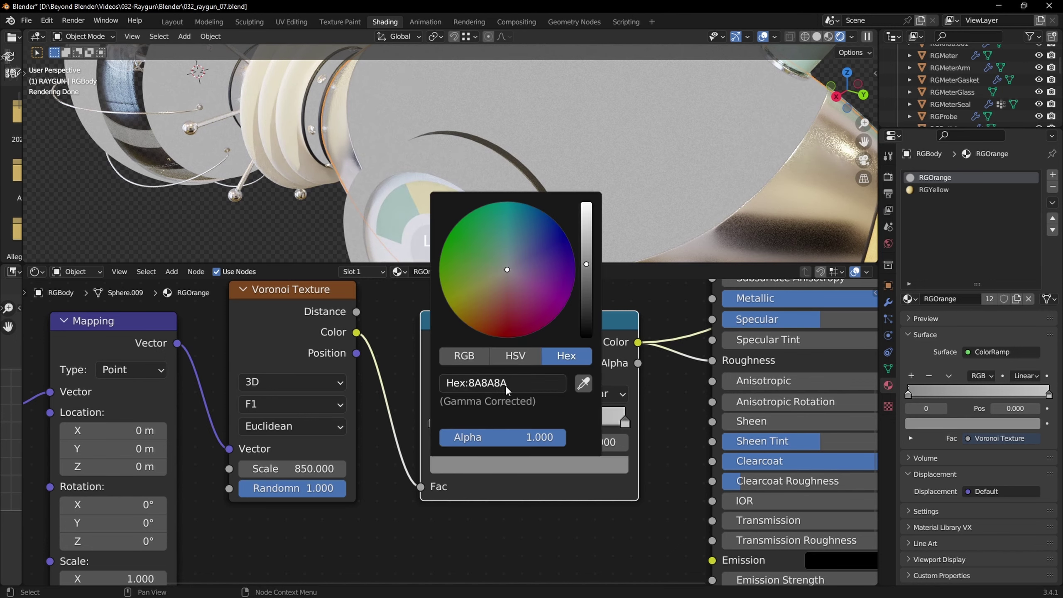
- Restore the Principled BSDF preview and pan the node tree toward the Voronoi and ColorRamp nodes
{"action": "left_click", "coordinate": [548, 490]}
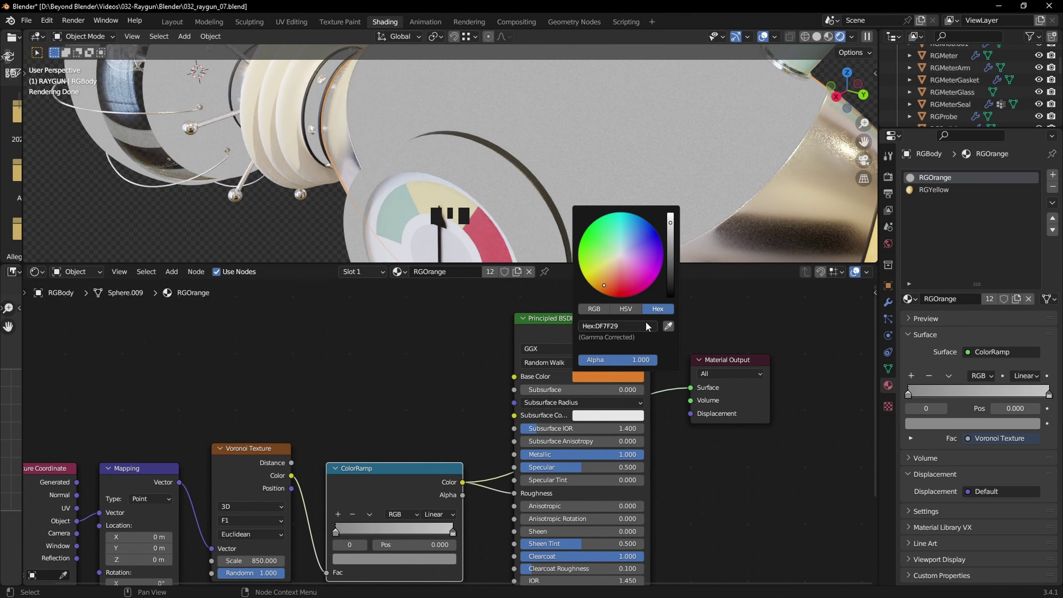
{"action": "left_click_drag", "start_coordinate": [730, 323], "coordinate": [712, 334]}
{"action": "left_click_drag", "start_coordinate": [731, 326], "coordinate": [608, 532]}
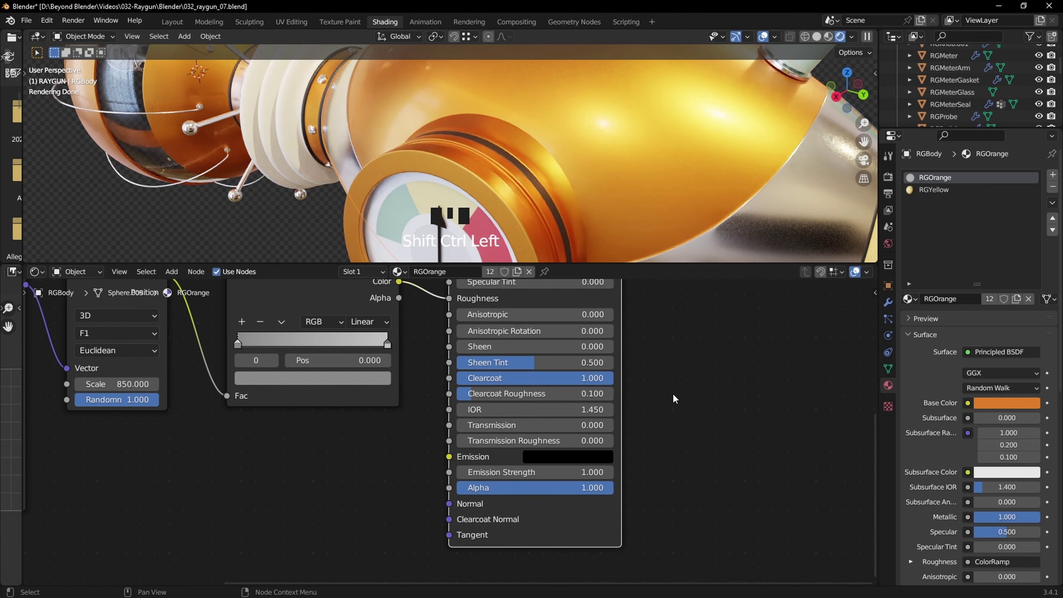
{"action": "scroll", "scroll_direction": "down", "scroll_amount": 3}
{"action": "left_click_drag", "start_coordinate": [612, 166], "coordinate": [628, 172]}
- Frame the whole Texture Coordinate–Mapping–Voronoi chain centered in the node editor
{"action": "scroll", "scroll_direction": "up", "scroll_amount": 3}
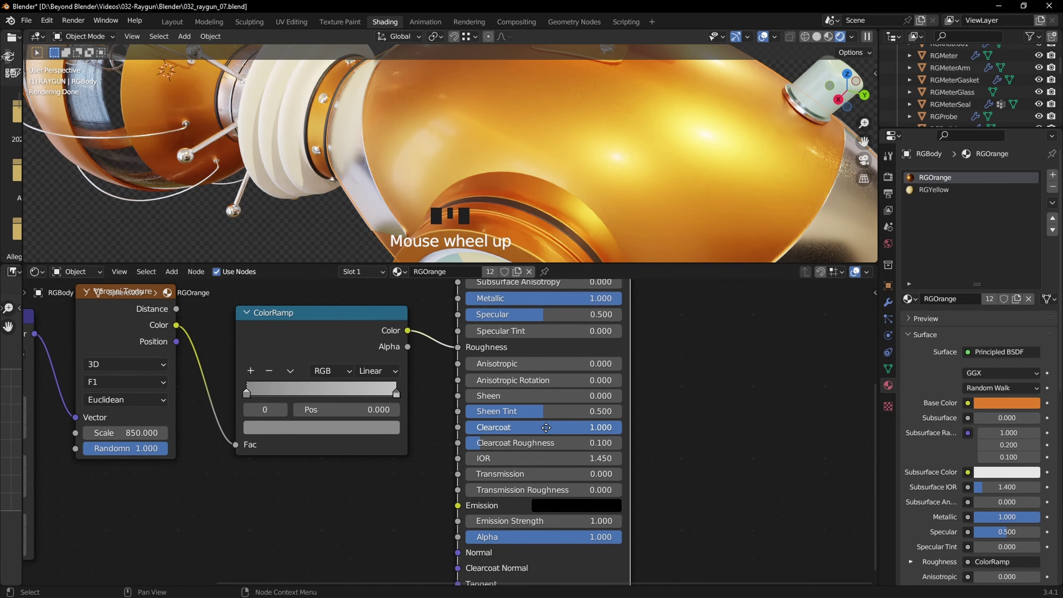
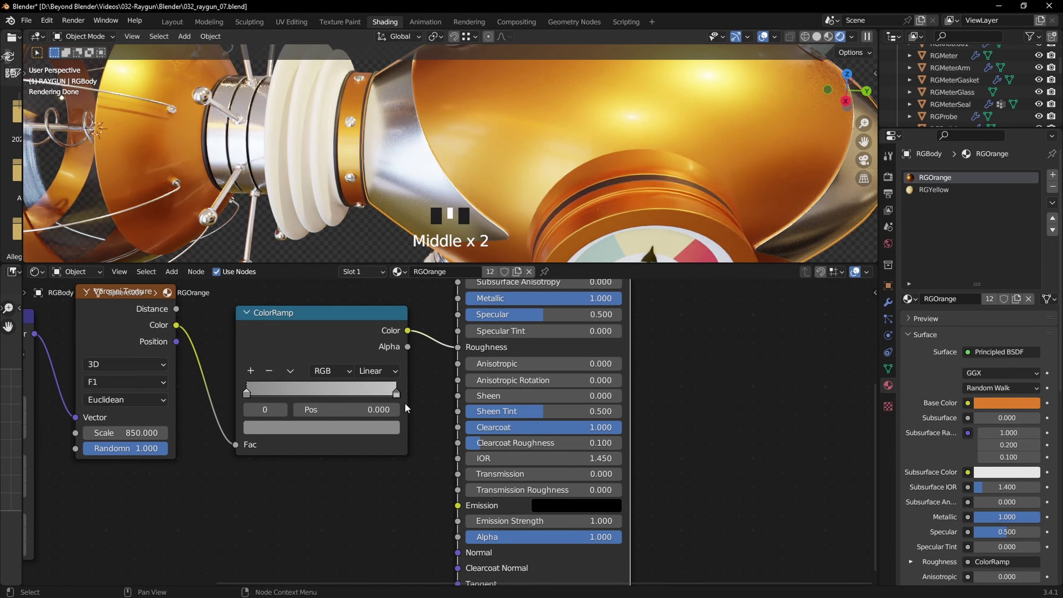
{"action": "left_click_drag", "start_coordinate": [352, 320], "coordinate": [641, 183]}
{"action": "scroll", "scroll_direction": "down", "scroll_amount": 3}
{"action": "left_click_drag", "start_coordinate": [661, 172], "coordinate": [685, 195]}
- Select the RGYellow material slot on the raygun body
{"action": "left_click", "coordinate": [685, 194]}
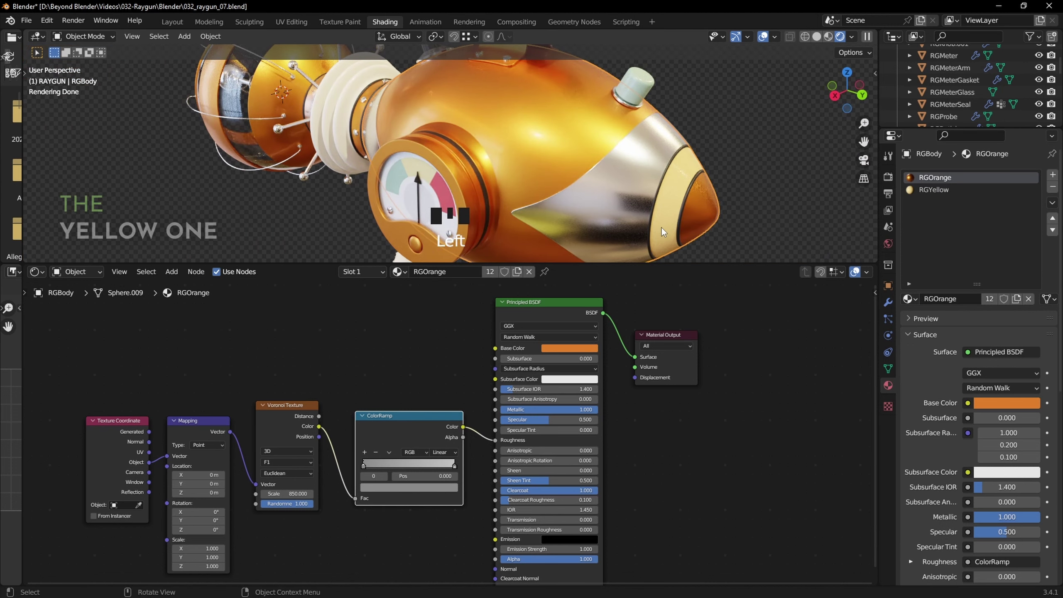
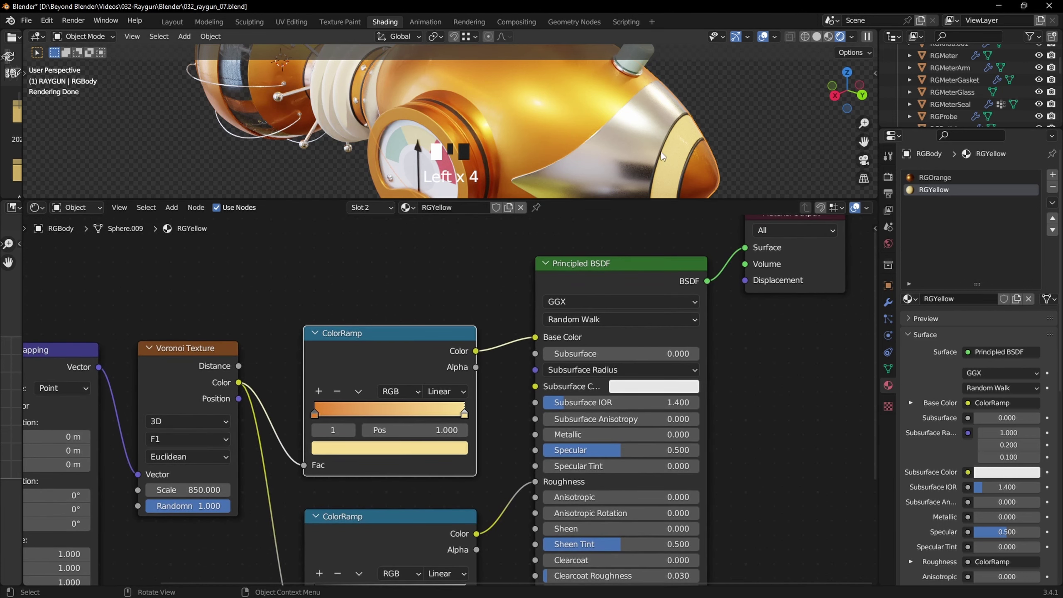
{"action": "left_click_drag", "start_coordinate": [631, 146], "coordinate": [537, 342]}
{"action": "left_click_drag", "start_coordinate": [536, 342], "coordinate": [521, 341]}
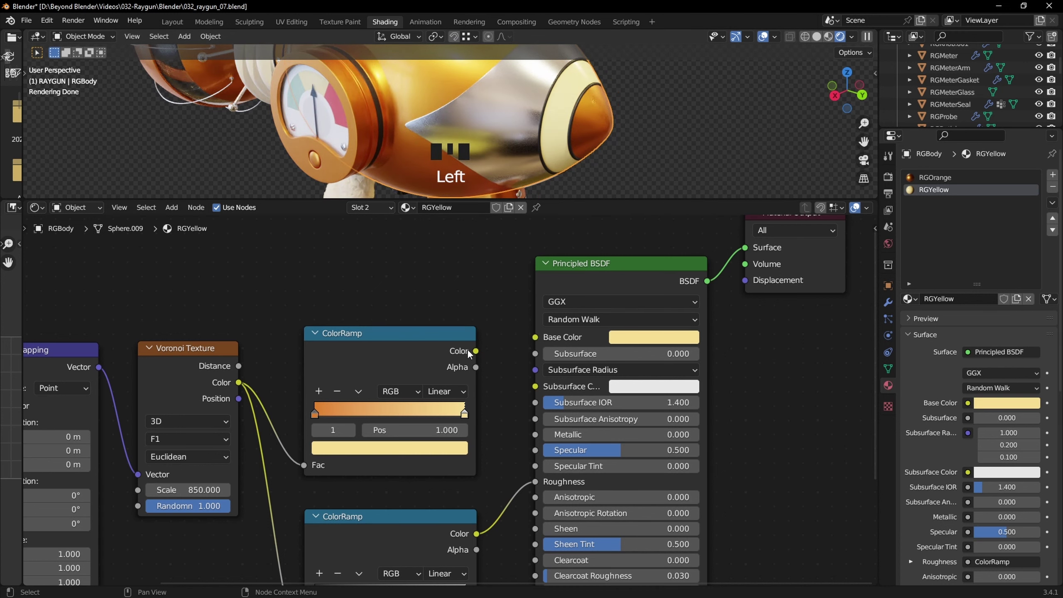
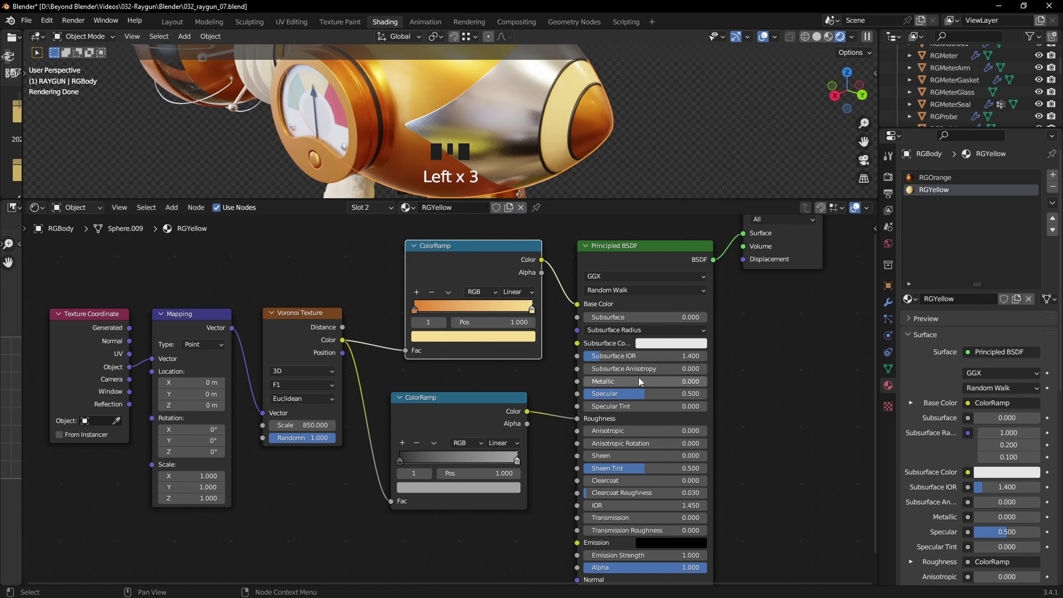
{"action": "left_click_drag", "start_coordinate": [584, 136], "coordinate": [435, 401]}
{"action": "left_click_drag", "start_coordinate": [435, 401], "coordinate": [448, 417]}
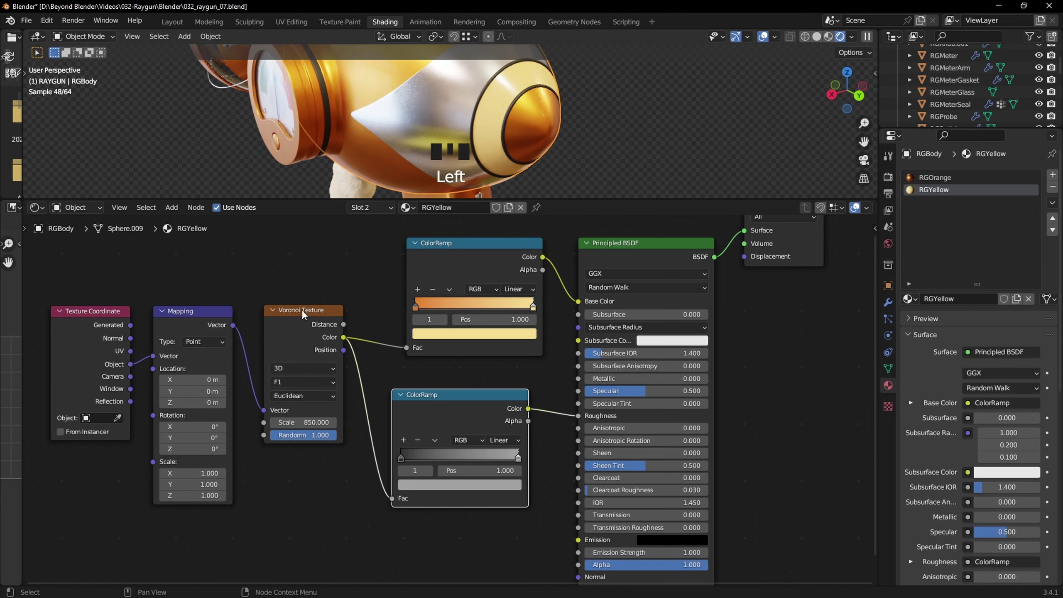
{"action": "left_click", "coordinate": [307, 315]}
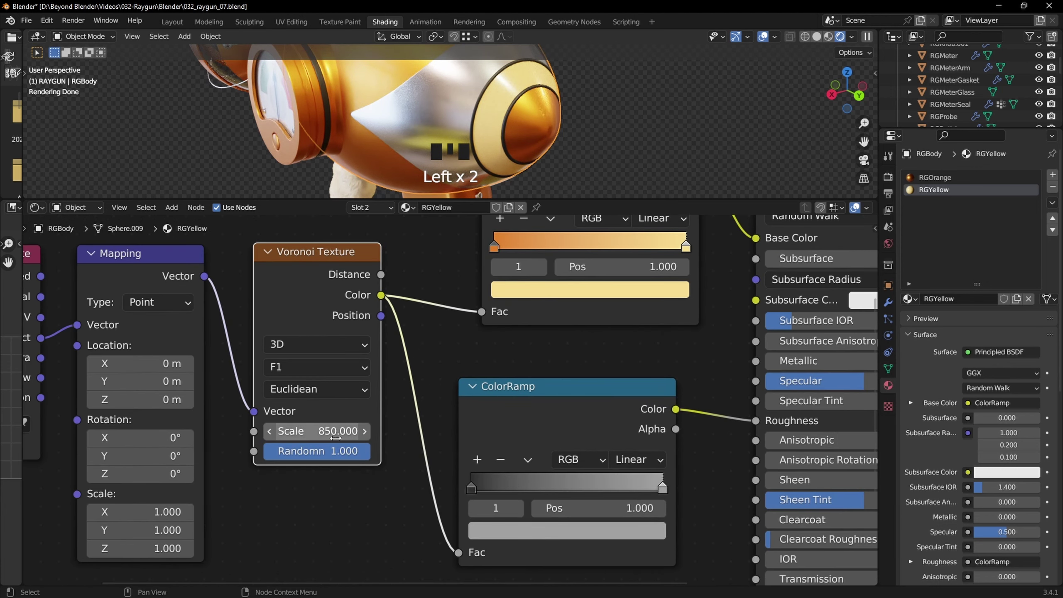
{"action": "left_click", "coordinate": [549, 394]}
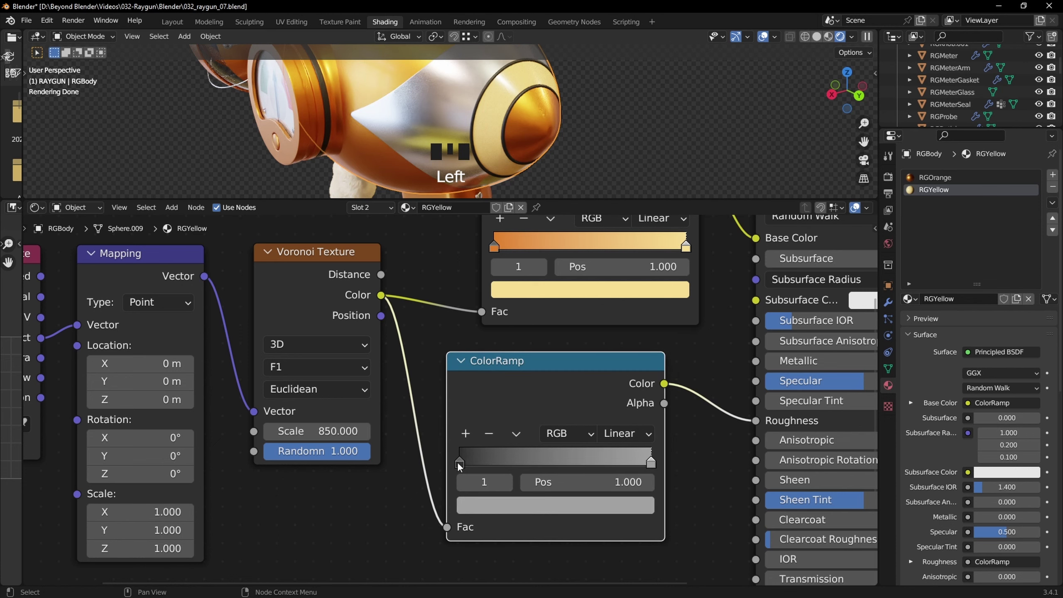
{"action": "left_click", "coordinate": [468, 472]}
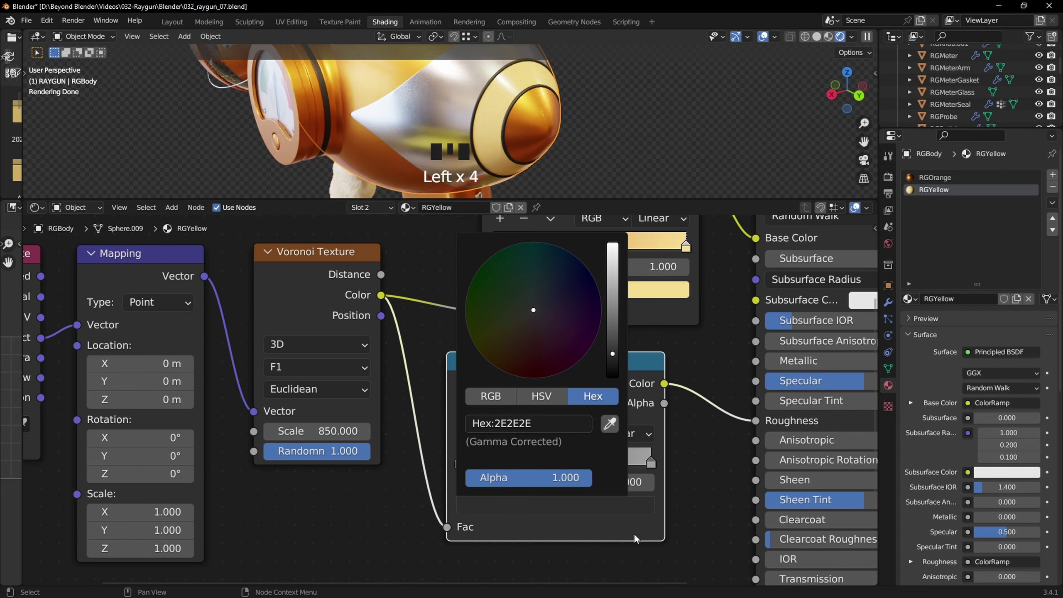
{"action": "left_click_drag", "start_coordinate": [654, 469], "coordinate": [504, 427]}
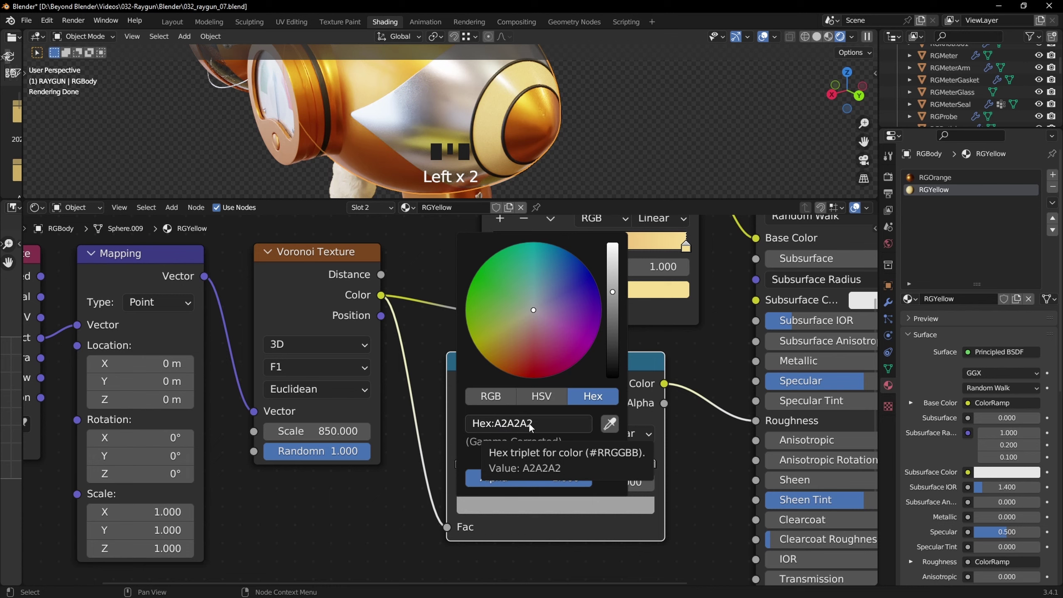
{"action": "left_click", "coordinate": [604, 367]}
{"action": "scroll", "scroll_direction": "down", "scroll_amount": 3}
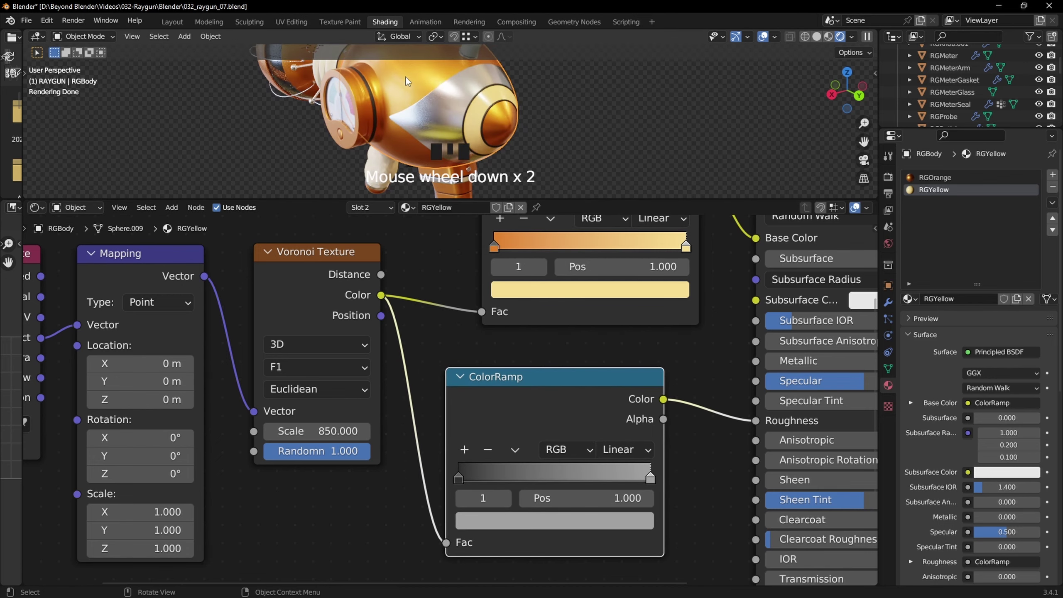
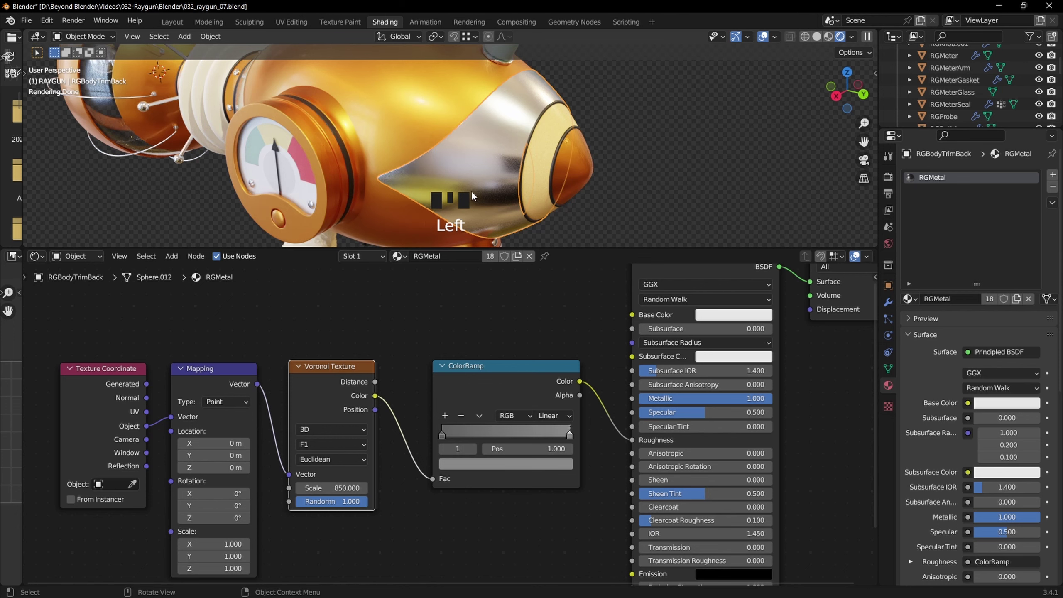
- Copy the texture coordinate and mapping nodes from RGBody's material
{"action": "scroll", "scroll_direction": "up", "scroll_amount": 3}
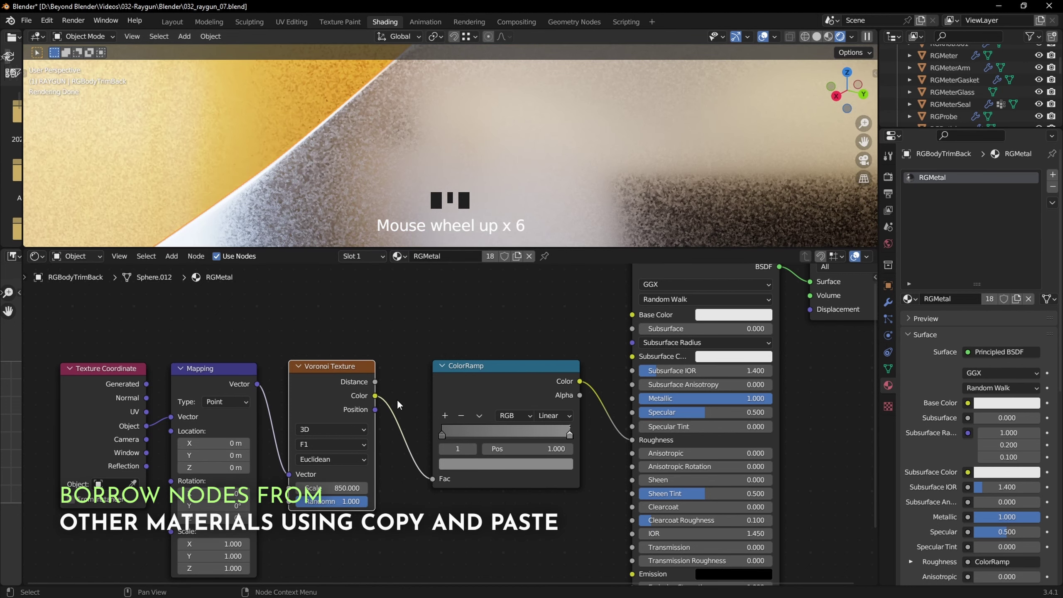
{"action": "left_click", "coordinate": [502, 368]}
{"action": "left_click", "coordinate": [263, 130]}
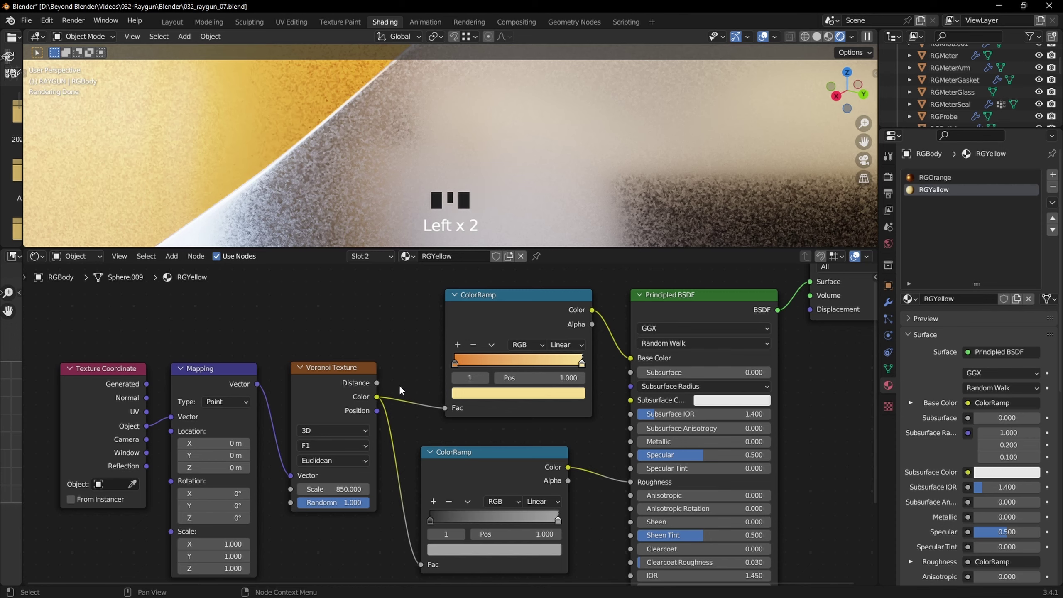
{"action": "left_click_drag", "start_coordinate": [950, 178], "coordinate": [549, 545]}
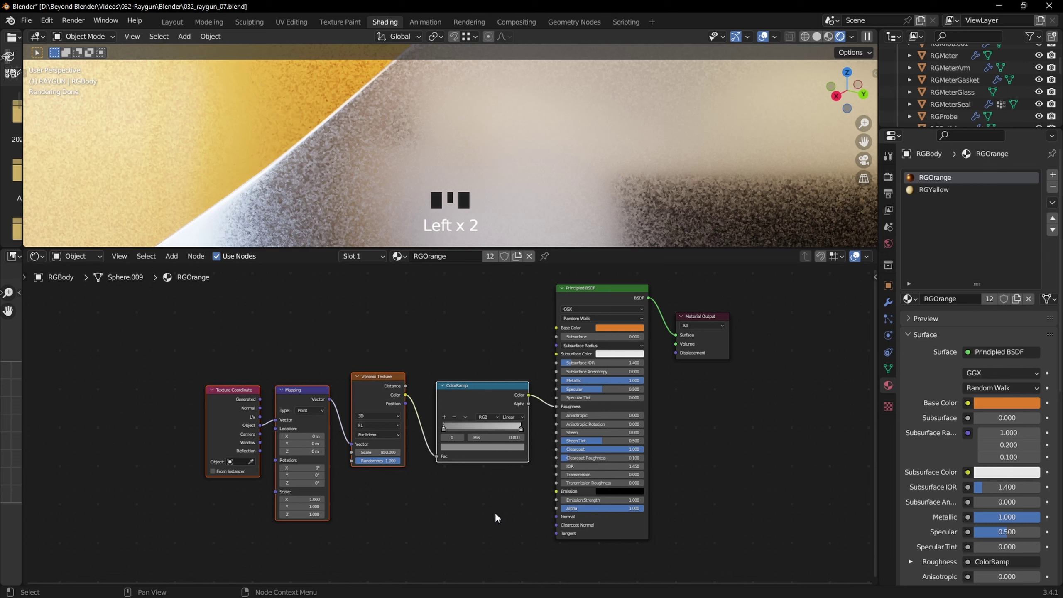
{"action": "key", "text": "ctrl+c"}
- Paste the copied nodes into RGBodyTrimBack's RGMetal material and delete a leftover node
{"action": "left_click_drag", "start_coordinate": [949, 197], "coordinate": [587, 139]}
{"action": "left_click", "coordinate": [445, 449]}
{"action": "key", "text": "ctrl+v"}
{"action": "left_click", "coordinate": [455, 280]}
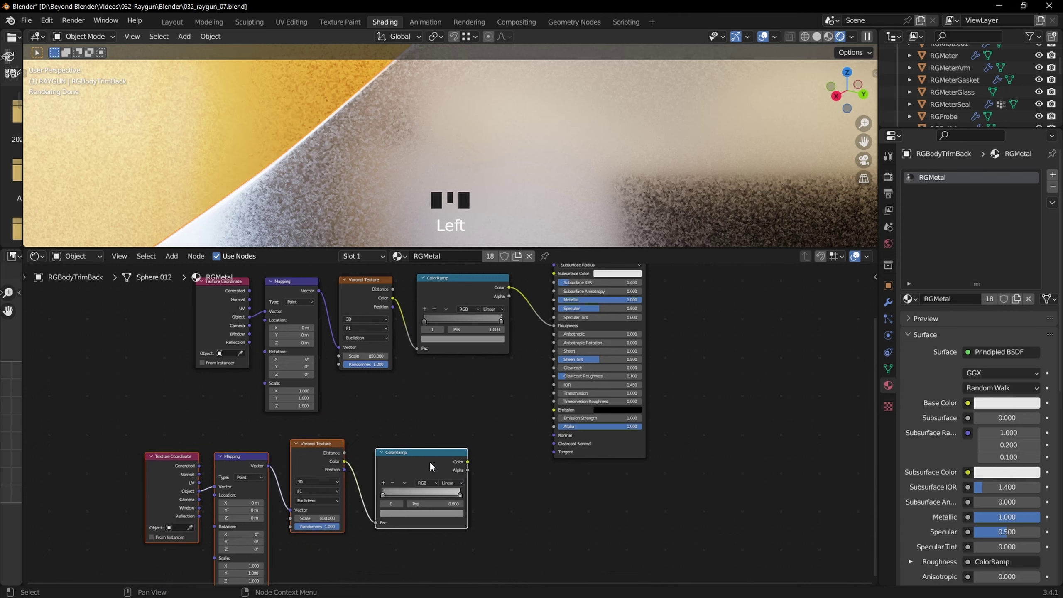
{"action": "key", "text": "Delete"}
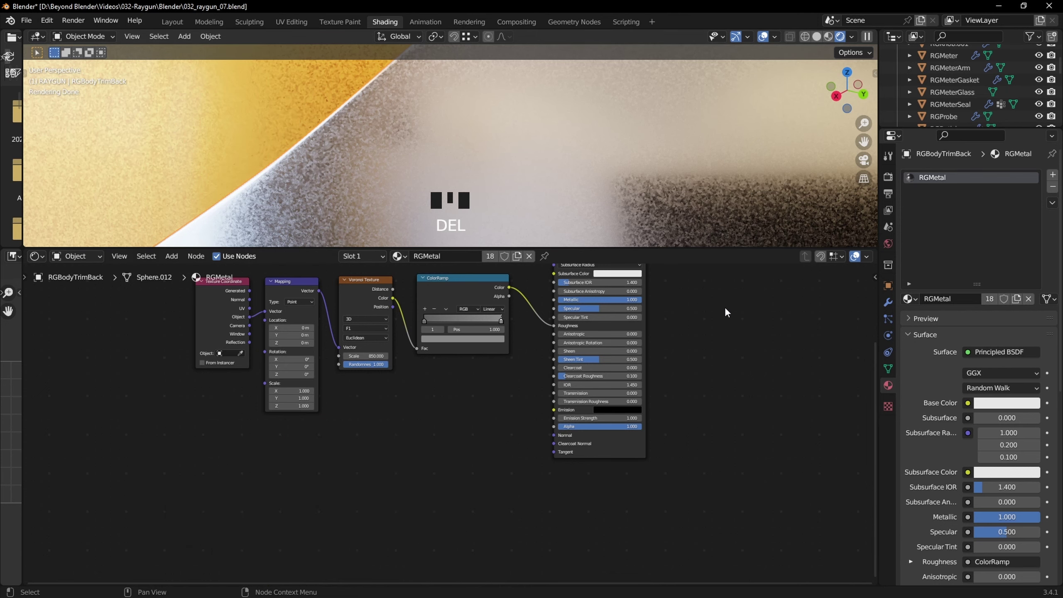
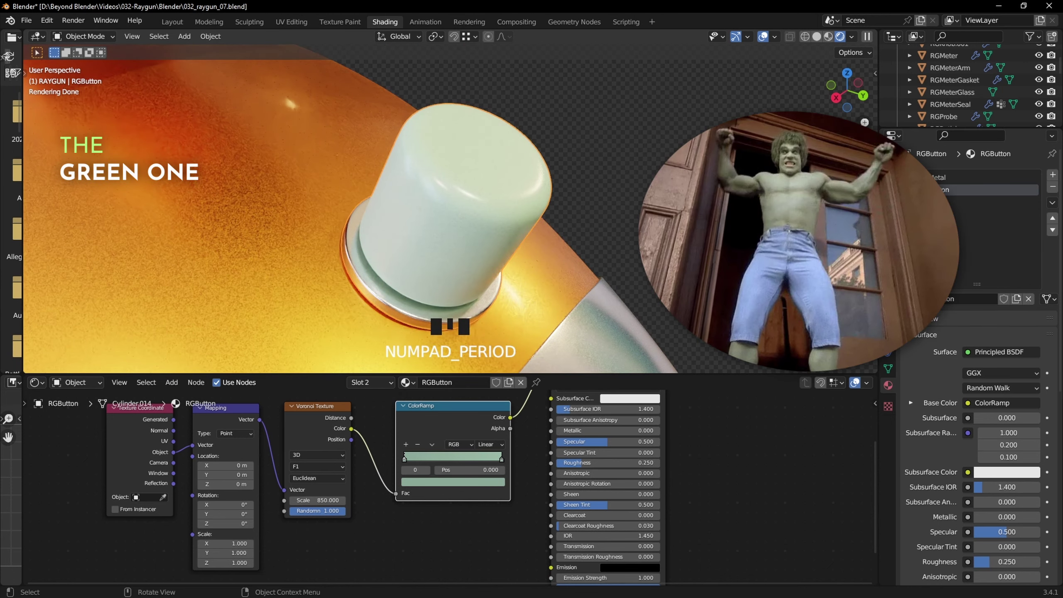
- Orbit toward the button area and make the RGButton object active to show its material slots
{"action": "left_click_drag", "start_coordinate": [618, 173], "coordinate": [940, 182]}
{"action": "left_click_drag", "start_coordinate": [940, 183], "coordinate": [790, 221]}
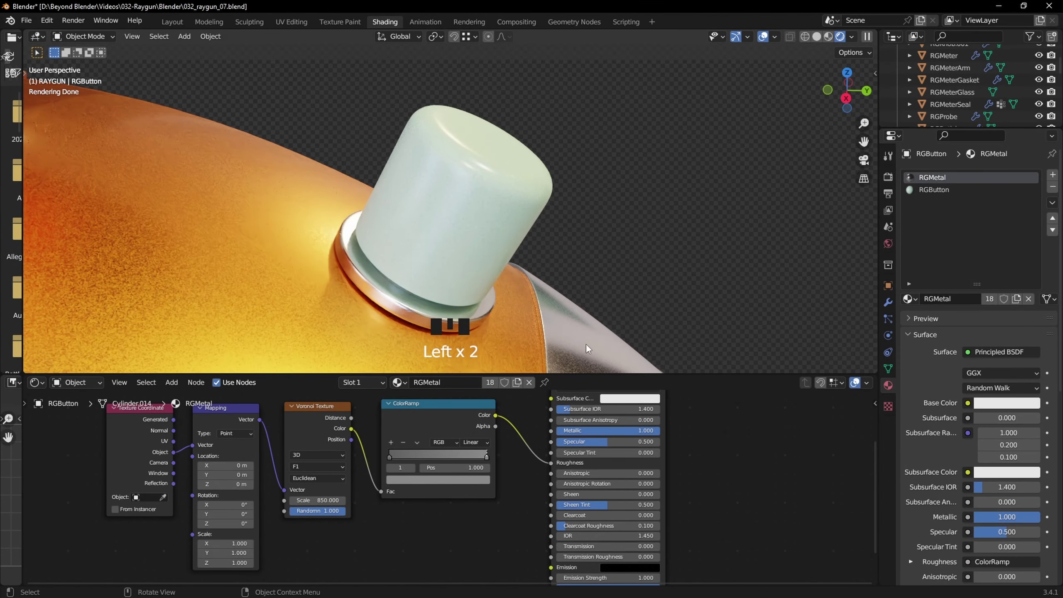
{"action": "left_click", "coordinate": [579, 332]}
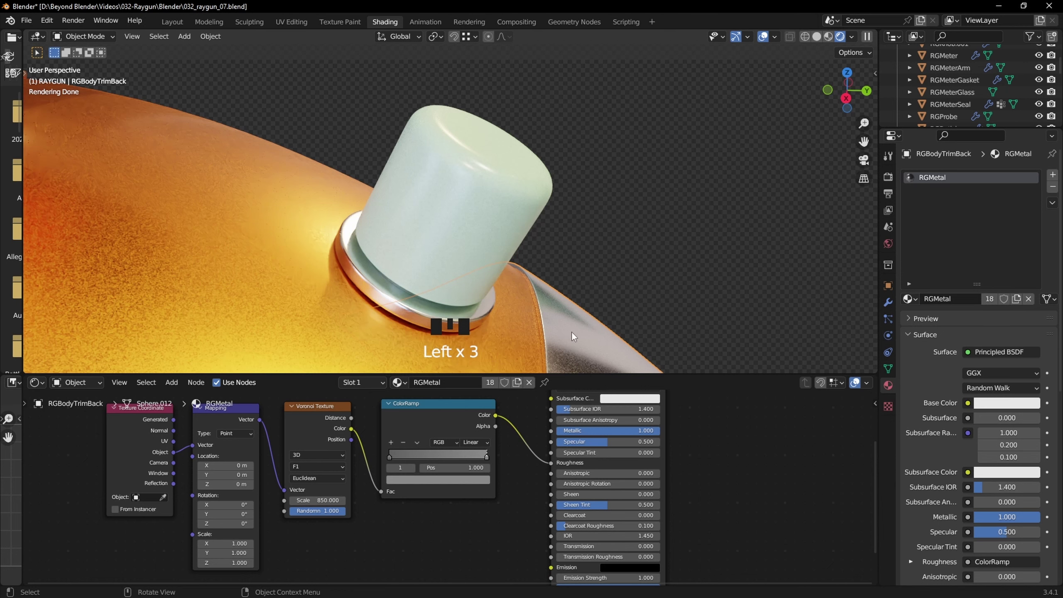
{"action": "left_click", "coordinate": [480, 188]}
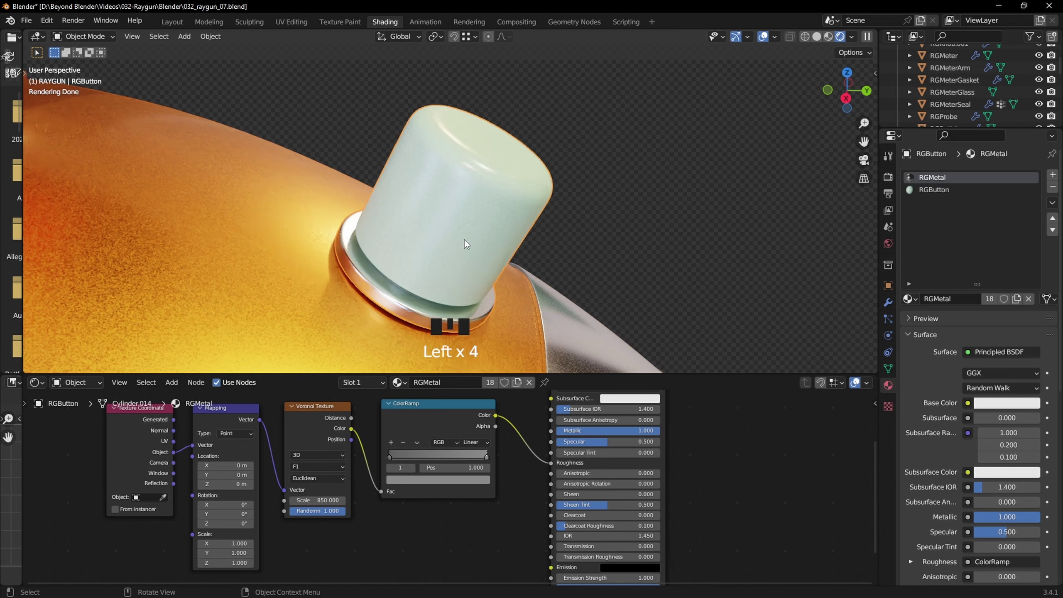
- In Edit Mode, check which faces use RGMetal and RGButton, leaving the RGButton slot active
{"action": "key", "text": "Tab"}
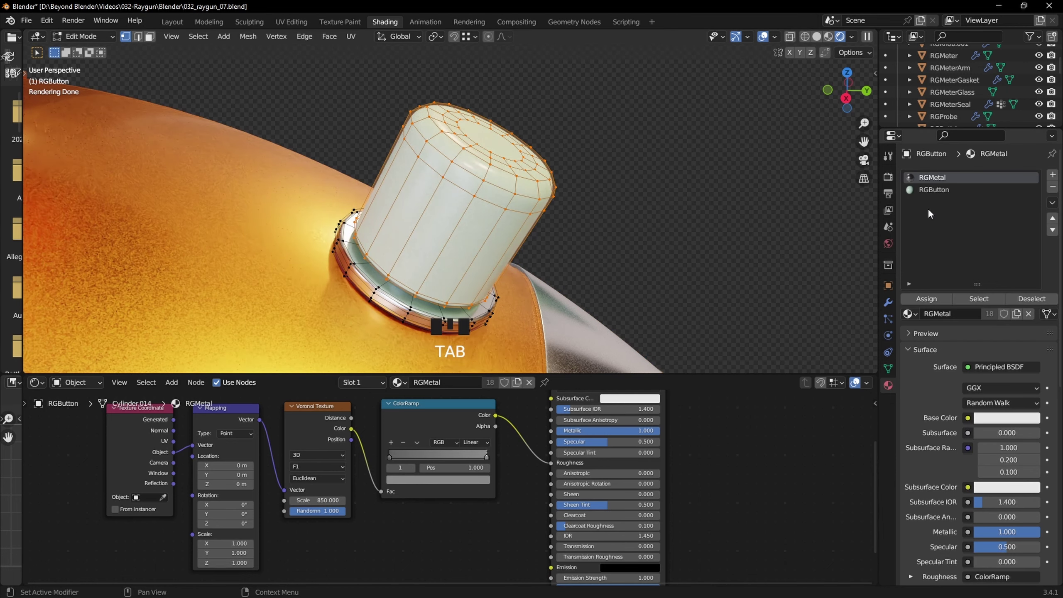
{"action": "left_click", "coordinate": [934, 196]}
{"action": "left_click", "coordinate": [933, 183]}
{"action": "left_click", "coordinate": [933, 195]}
{"action": "left_click", "coordinate": [933, 183]}
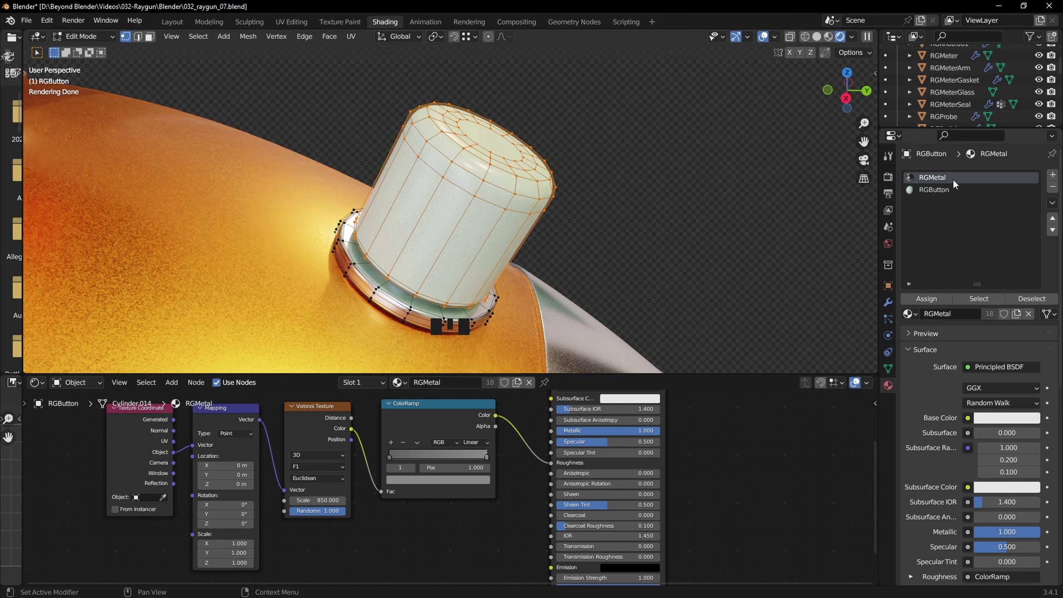
{"action": "left_click", "coordinate": [936, 194]}
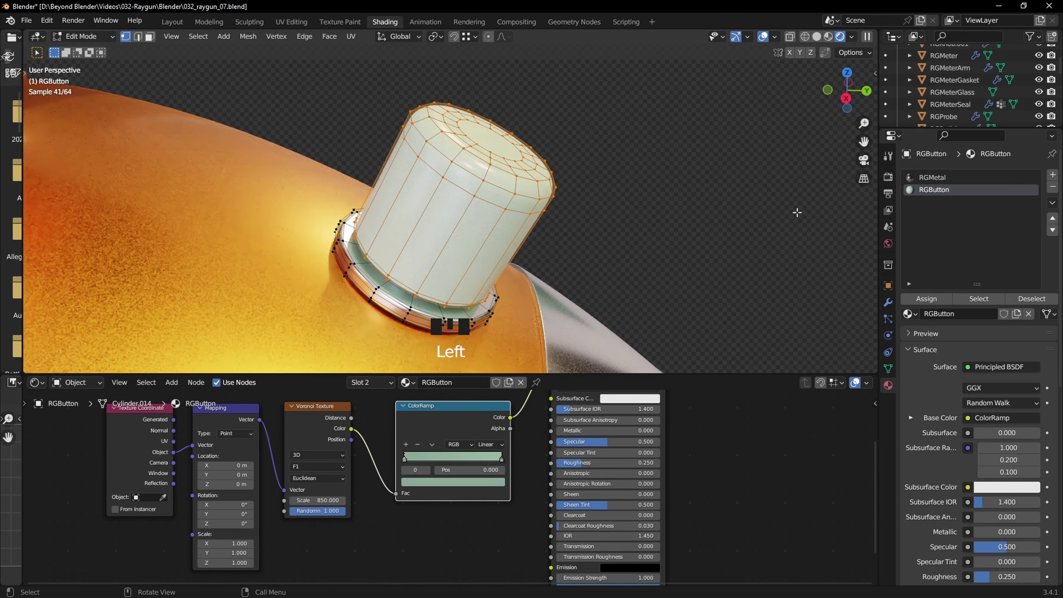
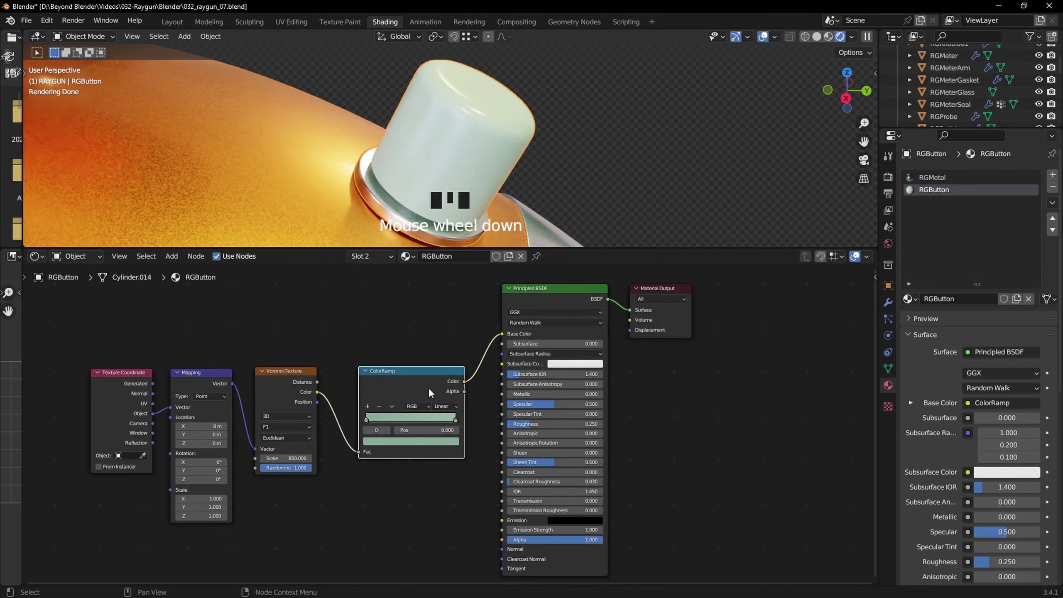
{"action": "scroll", "scroll_direction": "down", "scroll_amount": 3}
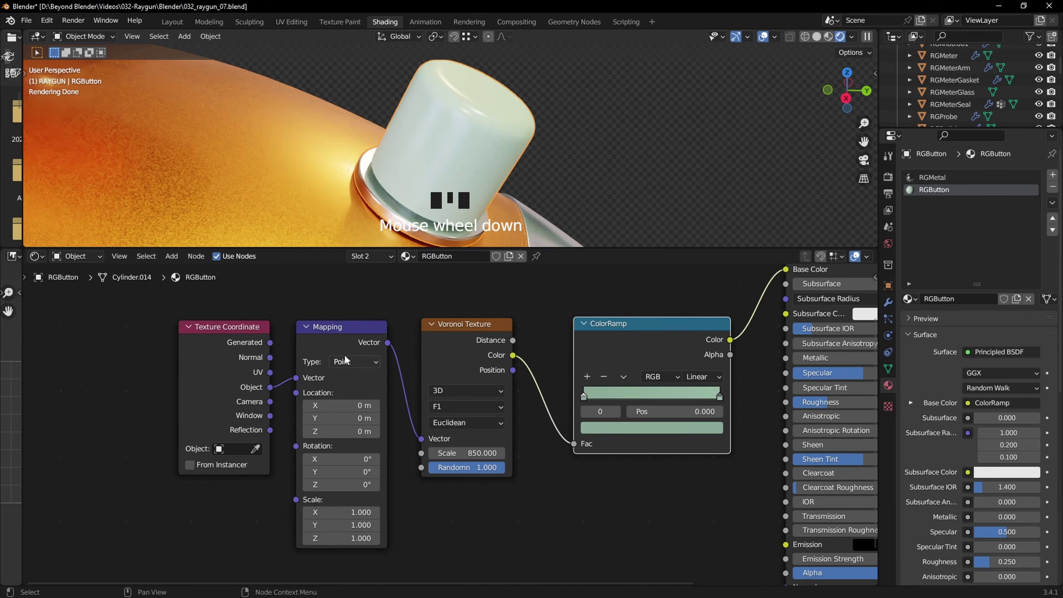
{"action": "left_click", "coordinate": [430, 341]}
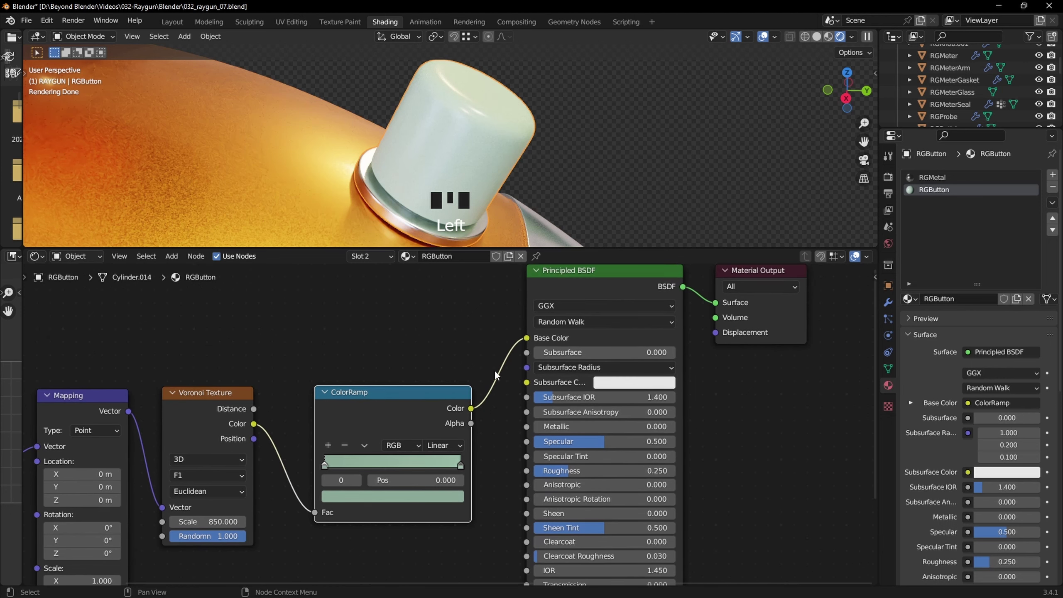
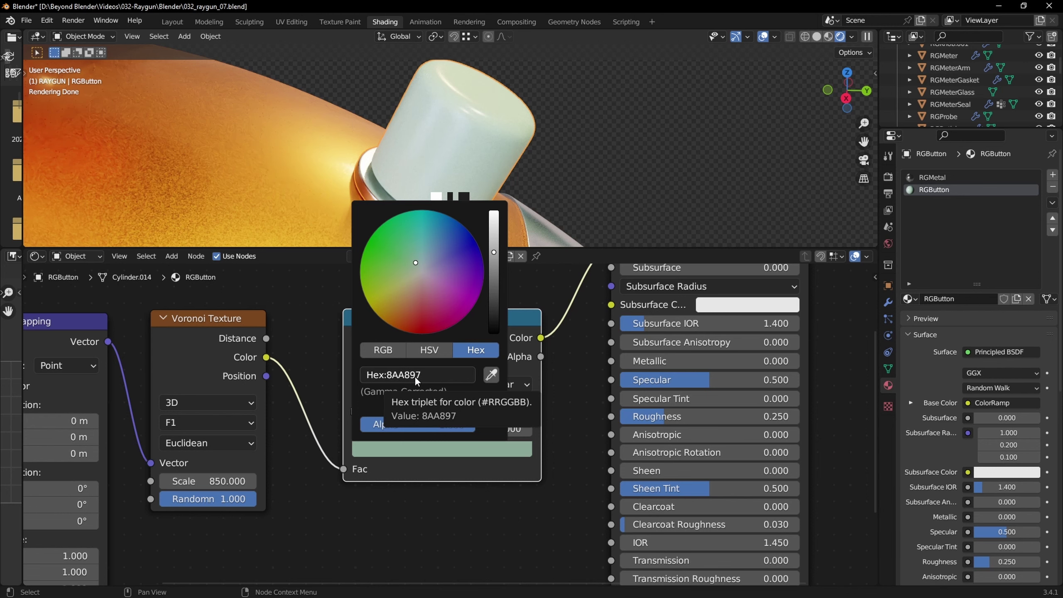
{"action": "left_click", "coordinate": [507, 471]}
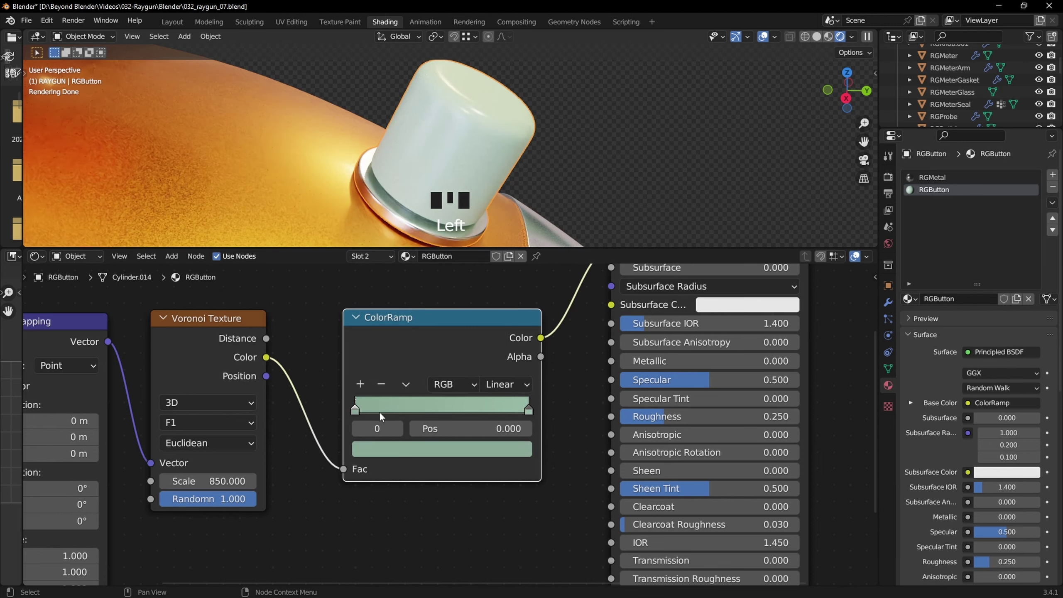
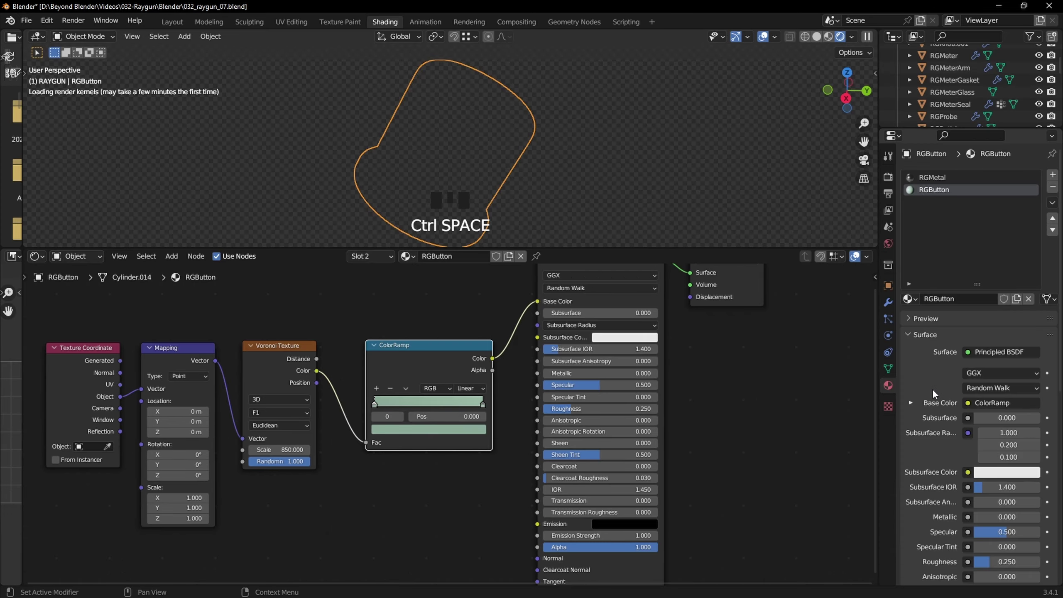
{"action": "middle_click", "coordinate": [543, 140]}
{"action": "scroll", "scroll_direction": "down", "scroll_amount": 3}
- Select the scope's inner tube and pull it out of the scope
{"action": "middle_click", "coordinate": [546, 155]}
{"action": "left_click_drag", "start_coordinate": [592, 188], "coordinate": [617, 140]}
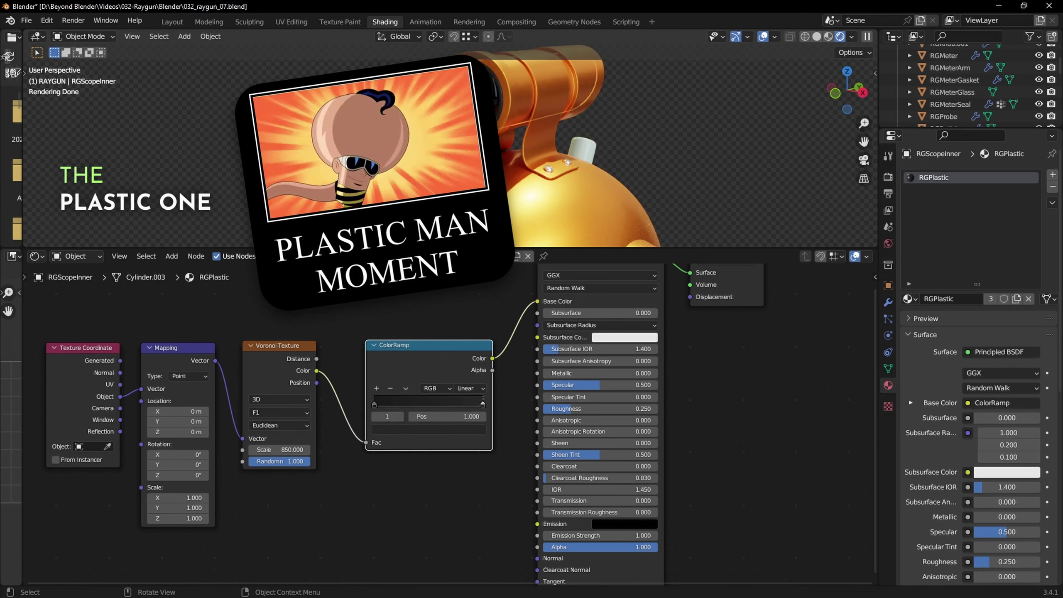
{"action": "left_click", "coordinate": [466, 114]}
{"action": "key", "text": "g"}
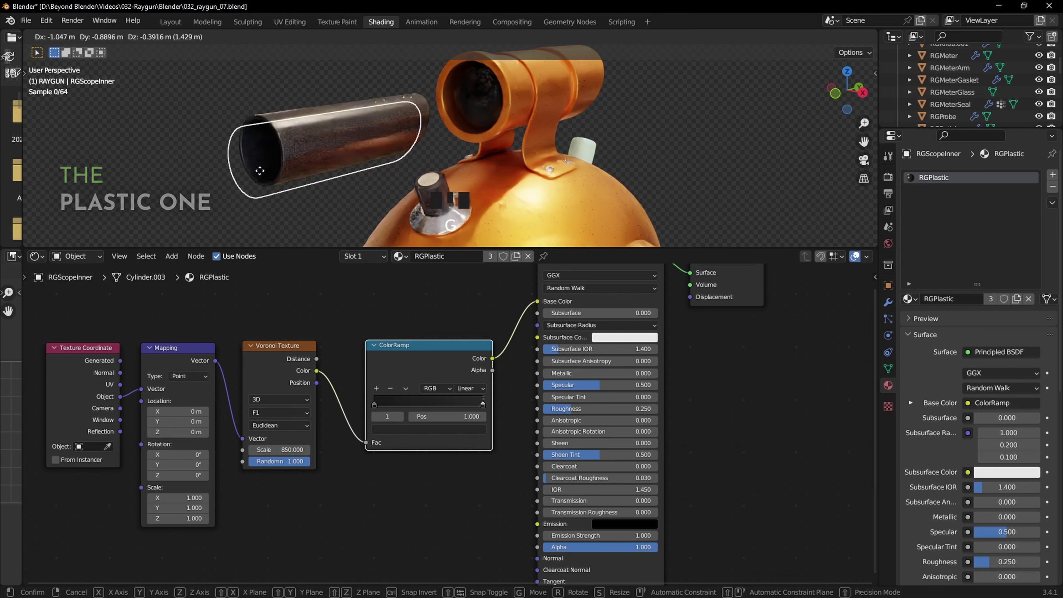
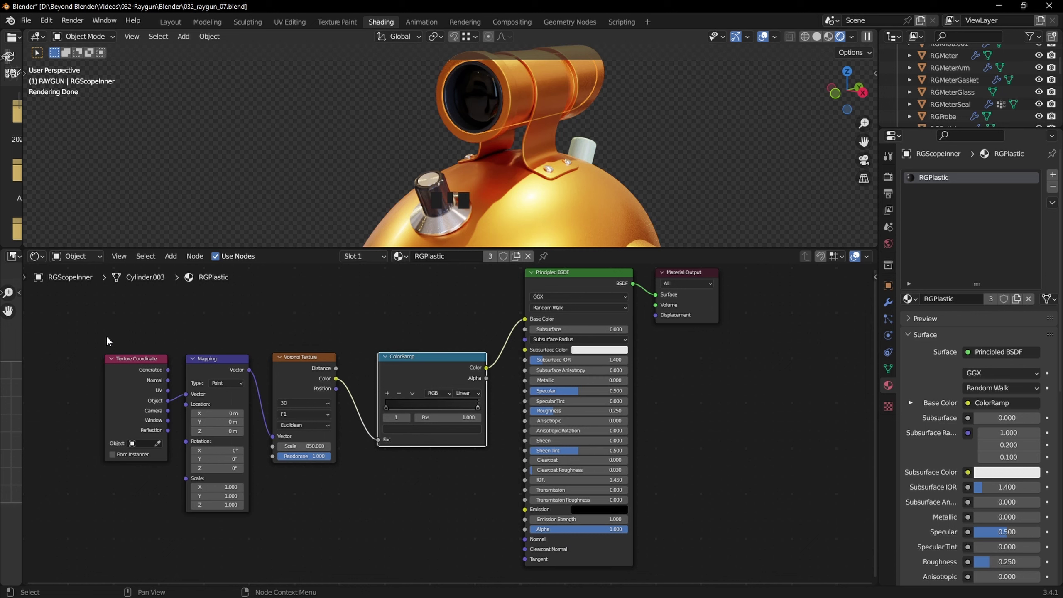
- Select the texture coordinate and mapping nodes and zoom in on the Voronoi Texture node
{"action": "left_click", "coordinate": [95, 334]}
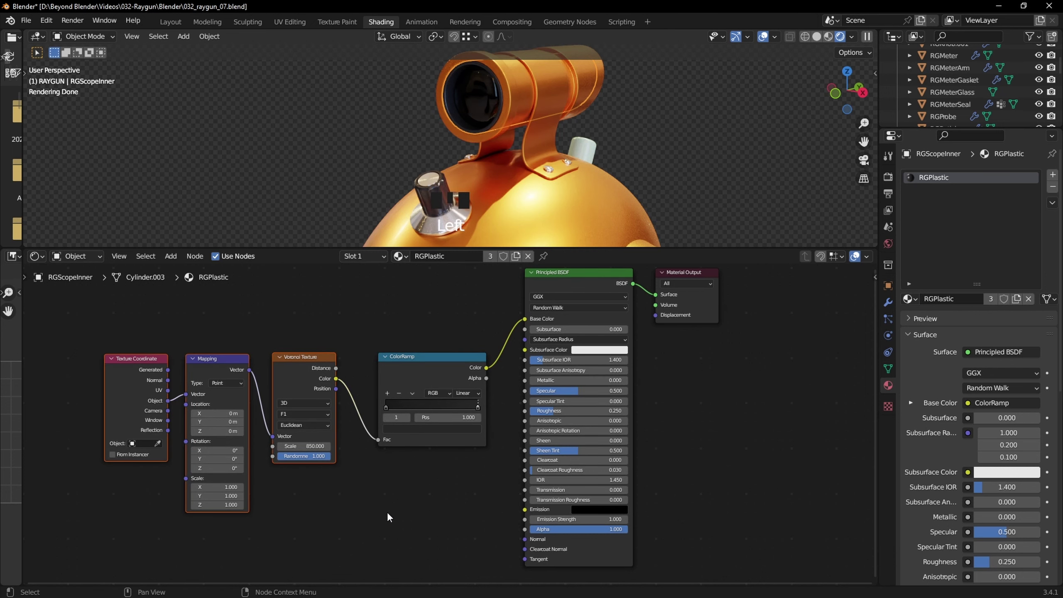
{"action": "left_click", "coordinate": [426, 362]}
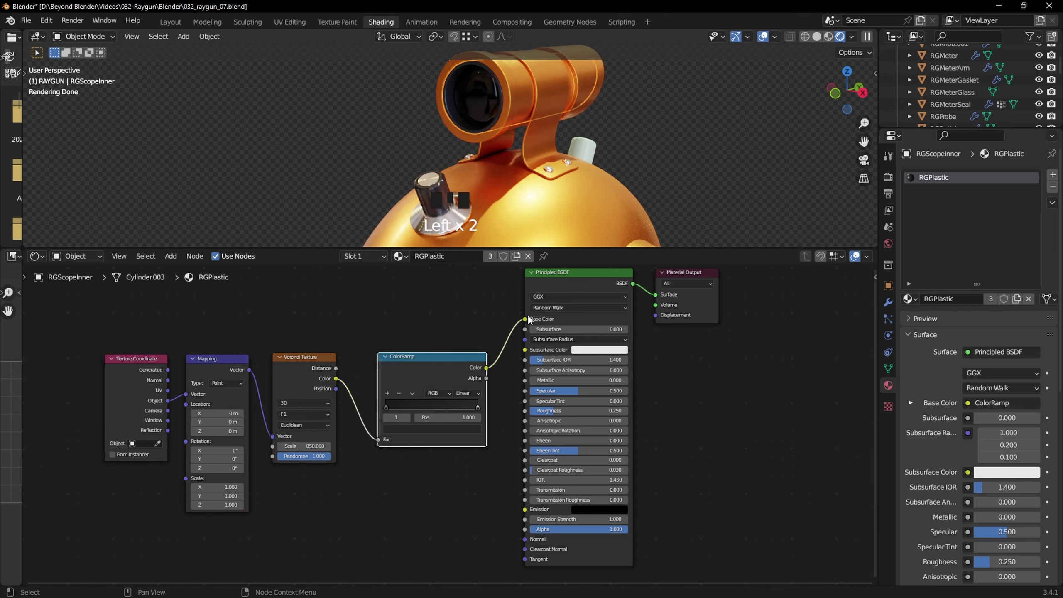
{"action": "scroll", "scroll_direction": "up", "scroll_amount": 3}
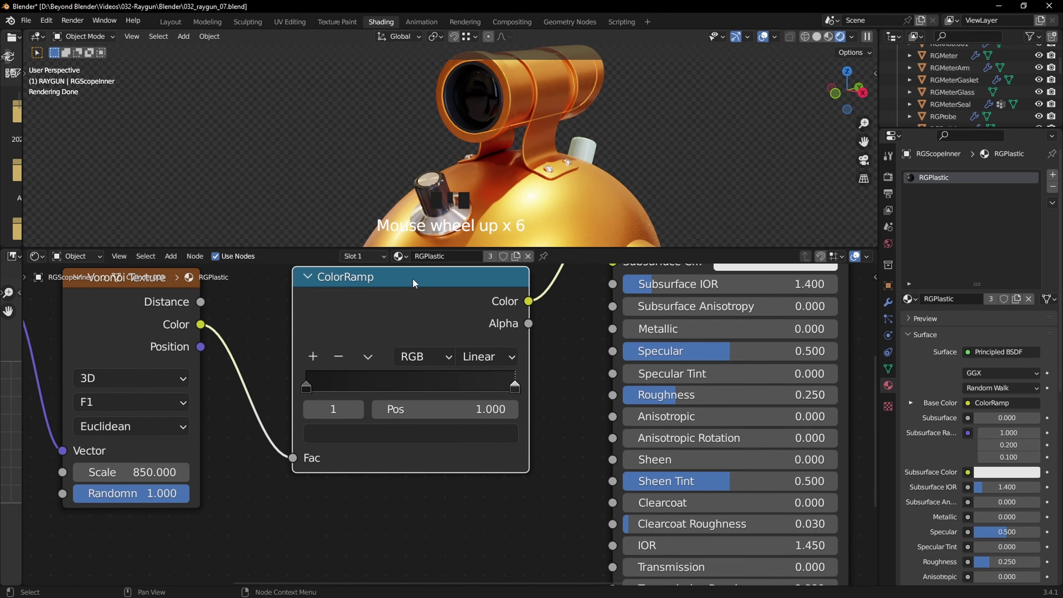
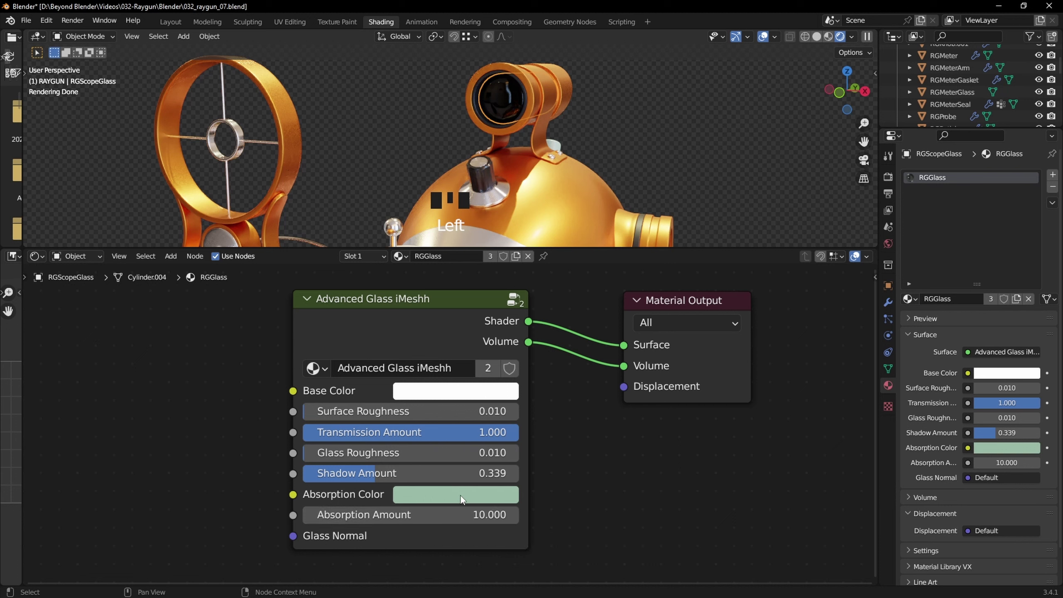
- Click through the button and scope glass objects to compare their material slots
{"action": "left_click_drag", "start_coordinate": [641, 110], "coordinate": [635, 171]}
{"action": "left_click", "coordinate": [635, 171]}
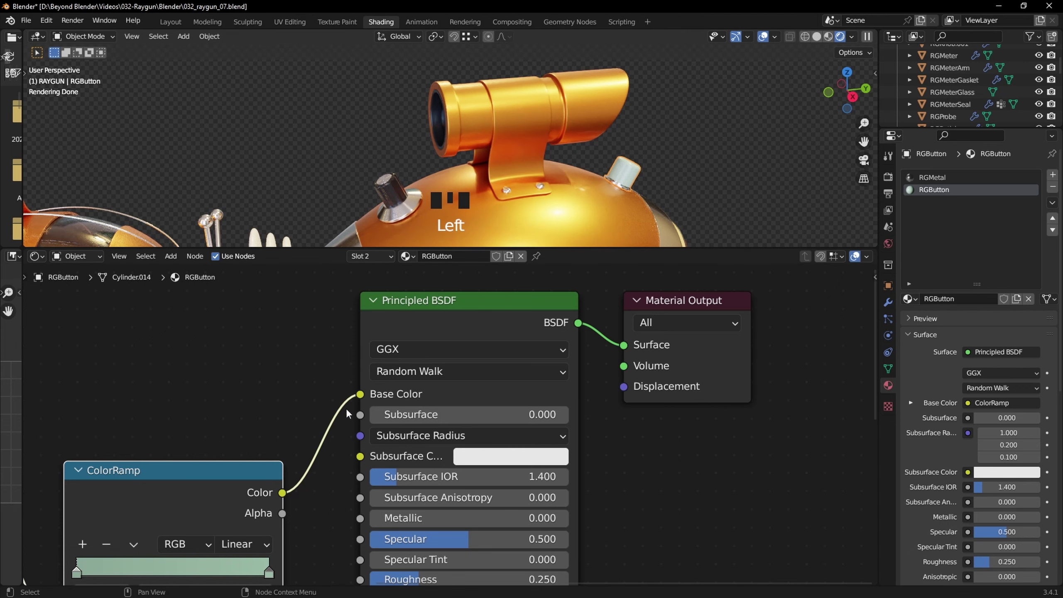
{"action": "left_click", "coordinate": [309, 514]}
{"action": "left_click", "coordinate": [692, 442]}
{"action": "left_click", "coordinate": [447, 124]}
{"action": "left_click", "coordinate": [448, 123]}
{"action": "left_click", "coordinate": [447, 123]}
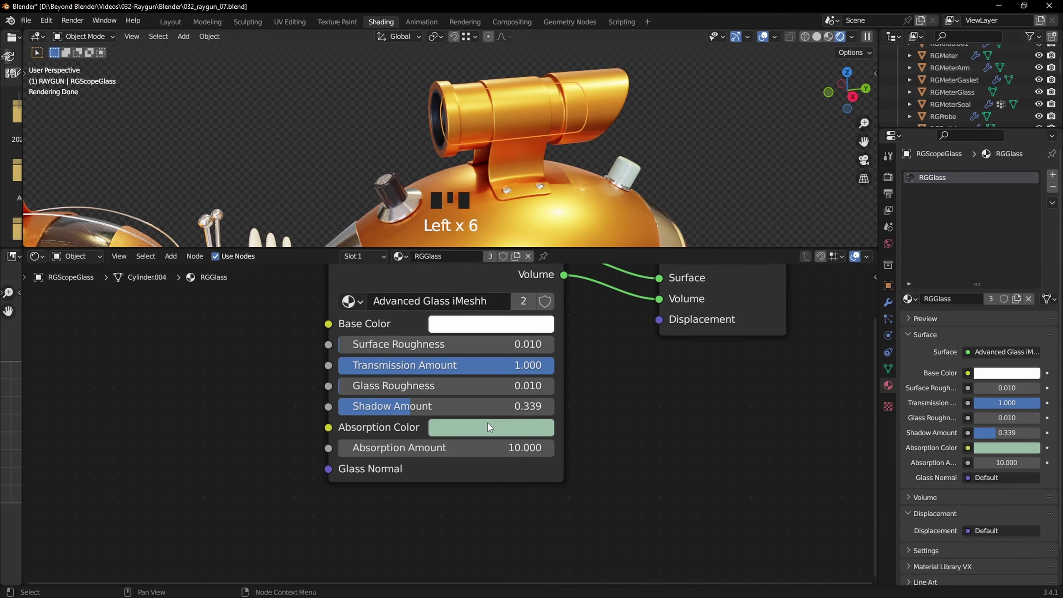
- Select the RGKnob object to show its RGPlastic and RGAnisotropic material slots
{"action": "left_click", "coordinate": [673, 441]}
{"action": "scroll", "scroll_direction": "down", "scroll_amount": 3}
{"action": "left_click_drag", "start_coordinate": [484, 172], "coordinate": [503, 195]}
{"action": "left_click", "coordinate": [503, 195]}
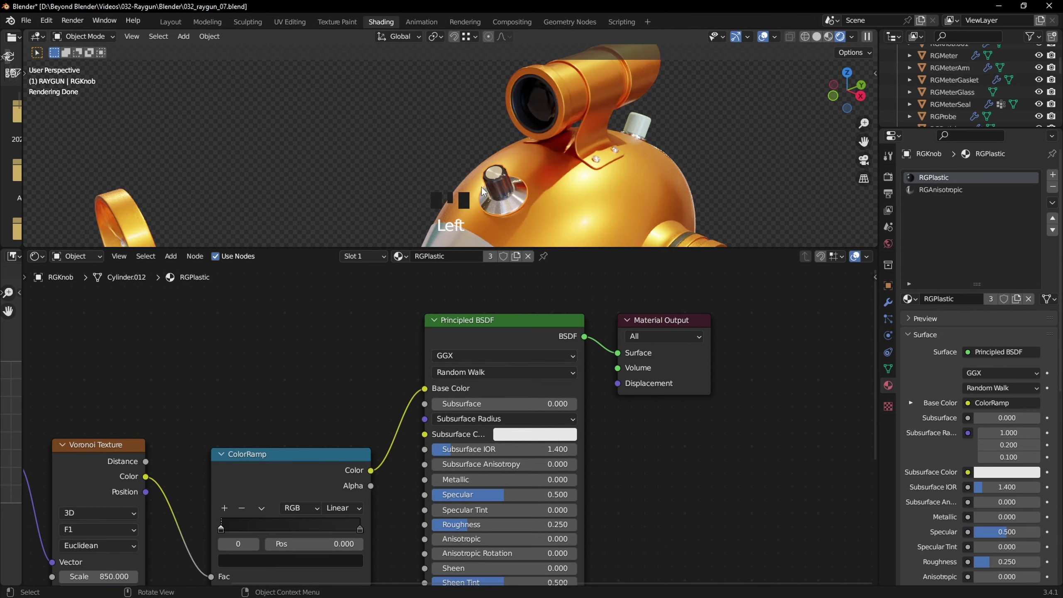
- Frame the knob and orbit around it to examine its RGAnisotropic brushed-metal finish
{"action": "key", "text": "KP_Decimal"}
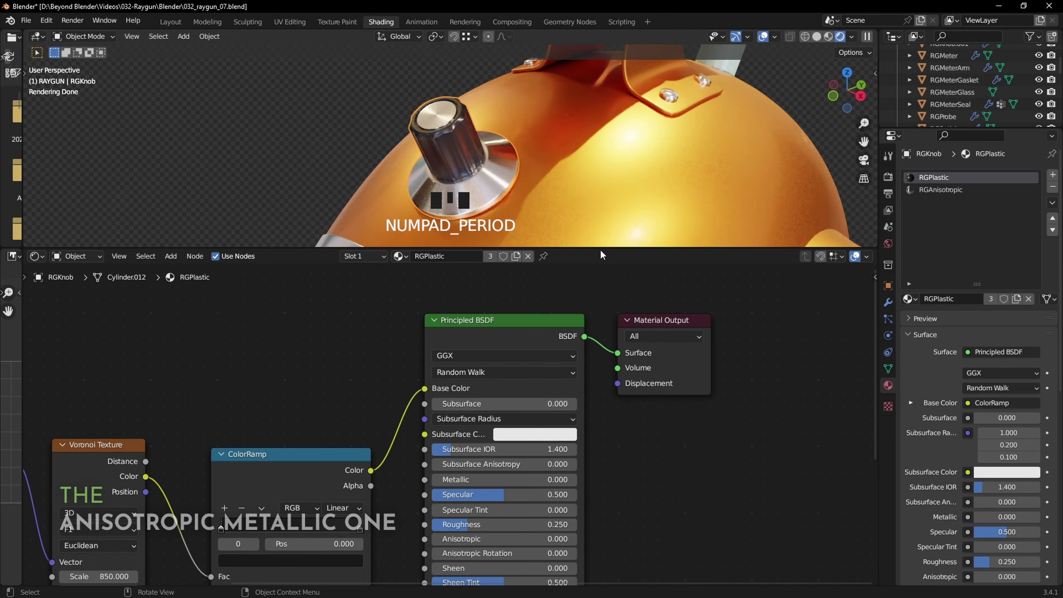
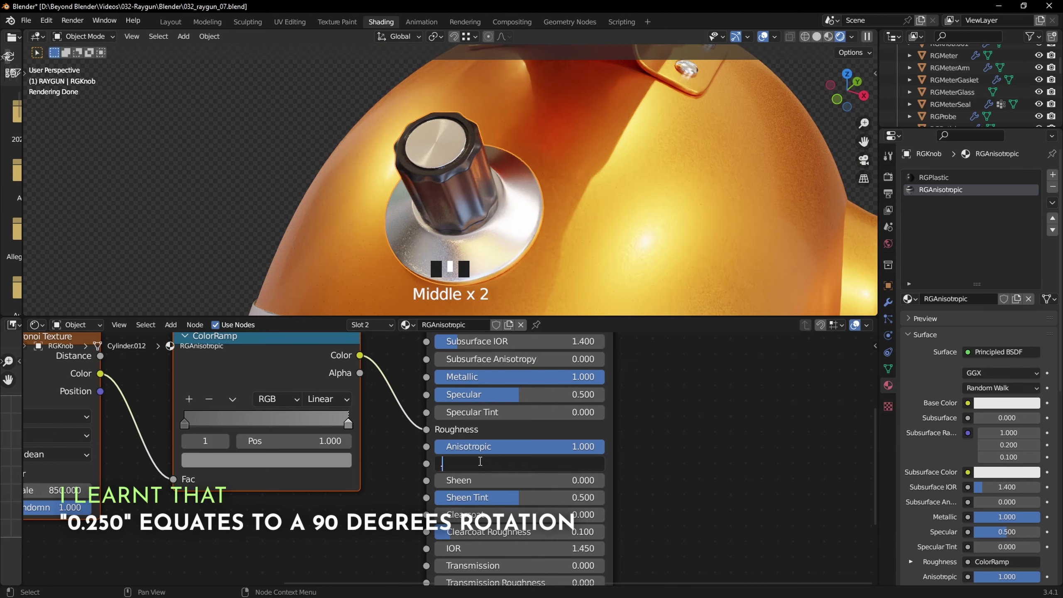
{"action": "left_click_drag", "start_coordinate": [483, 466], "coordinate": [460, 279]}
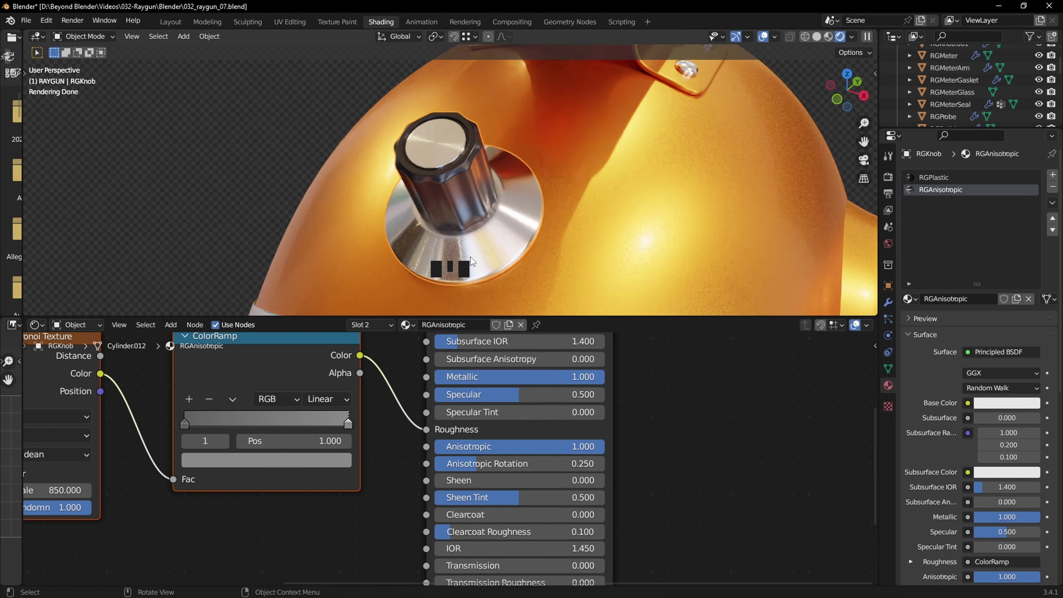
{"action": "left_click_drag", "start_coordinate": [590, 196], "coordinate": [444, 189]}
{"action": "scroll", "scroll_direction": "up", "scroll_amount": 3}
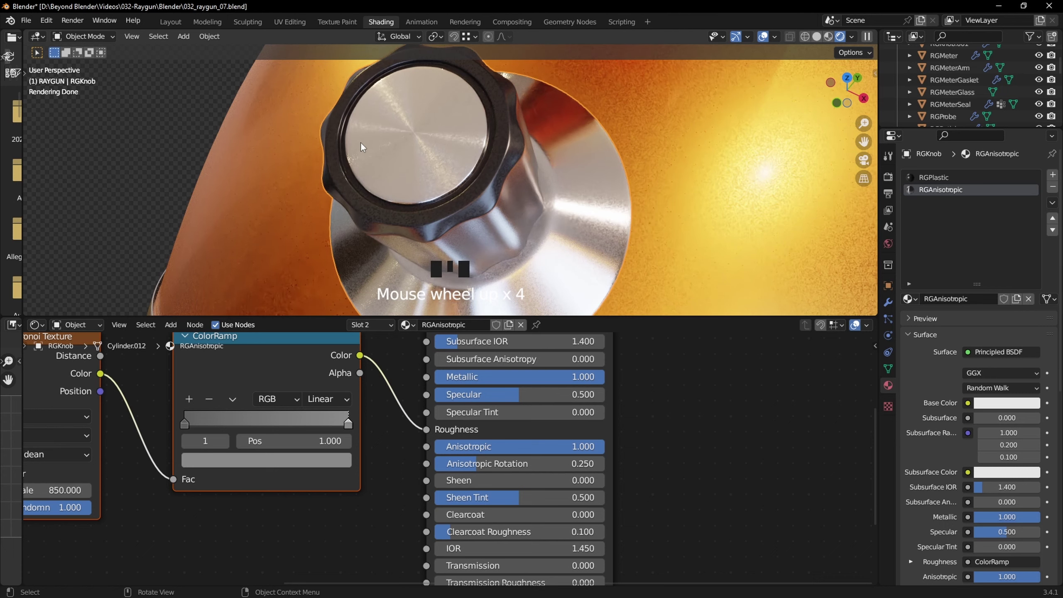
{"action": "scroll", "scroll_direction": "down", "scroll_amount": 3}
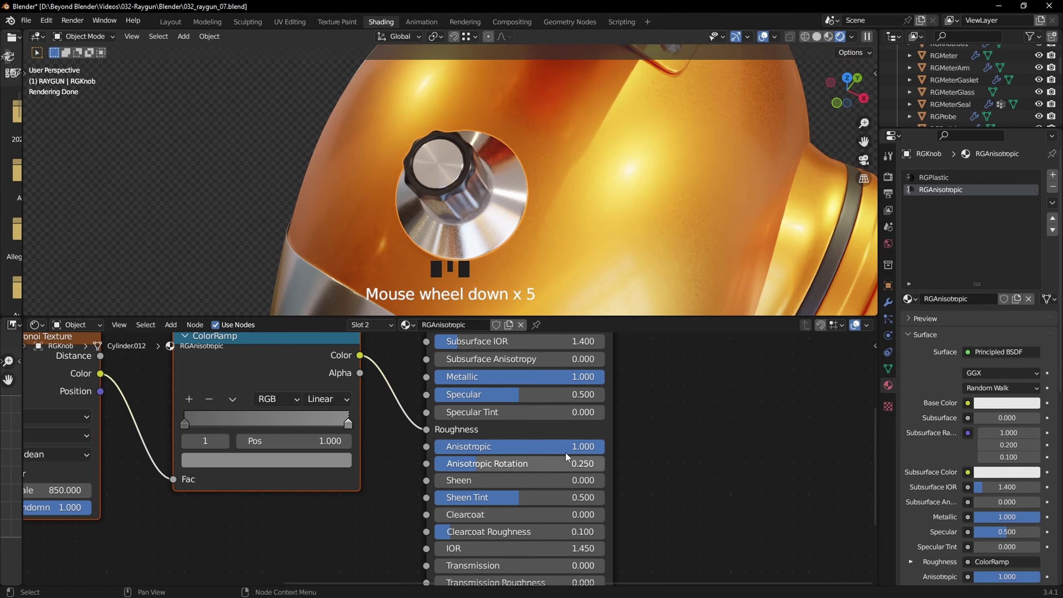
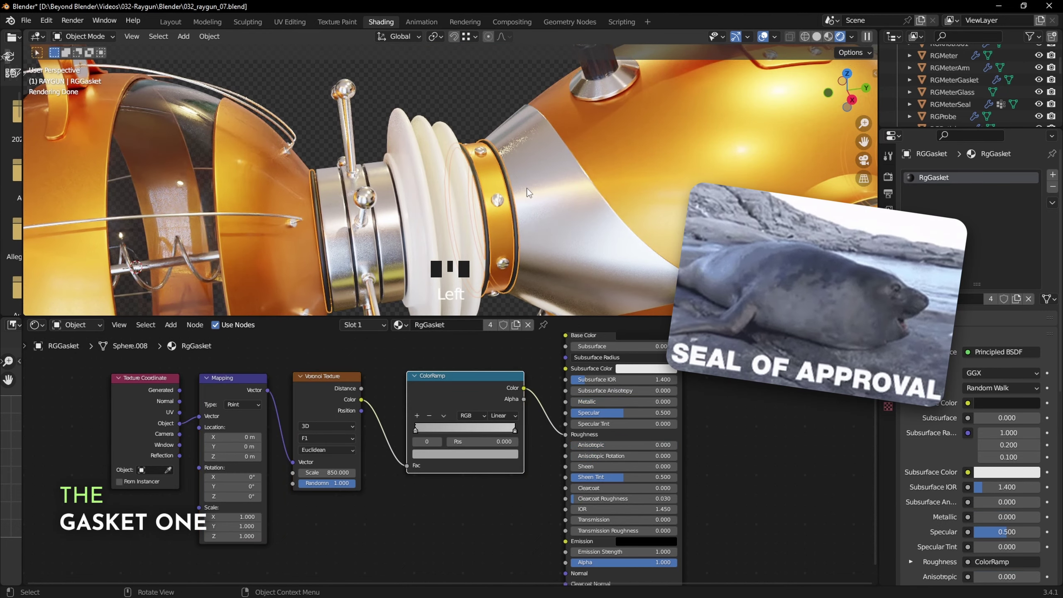
{"action": "key", "text": "g"}
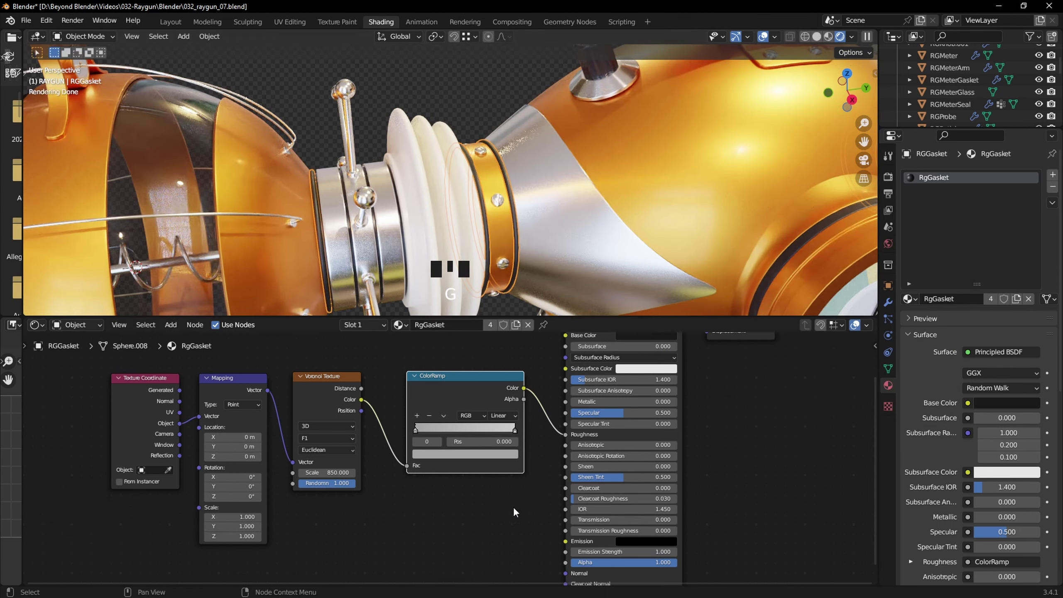
{"action": "left_click_drag", "start_coordinate": [972, 178], "coordinate": [371, 569]}
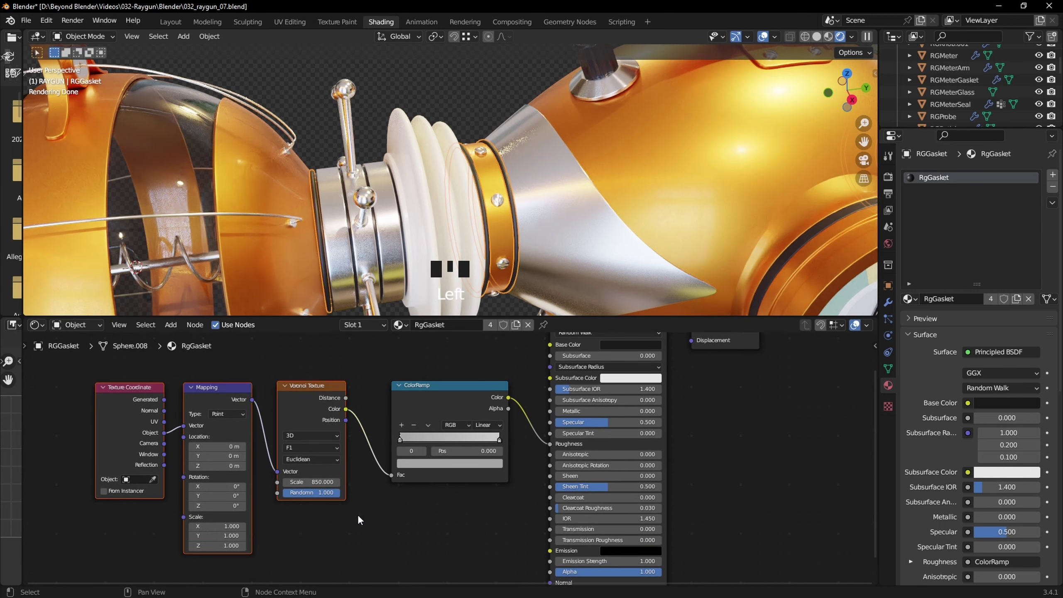
{"action": "left_click", "coordinate": [439, 394]}
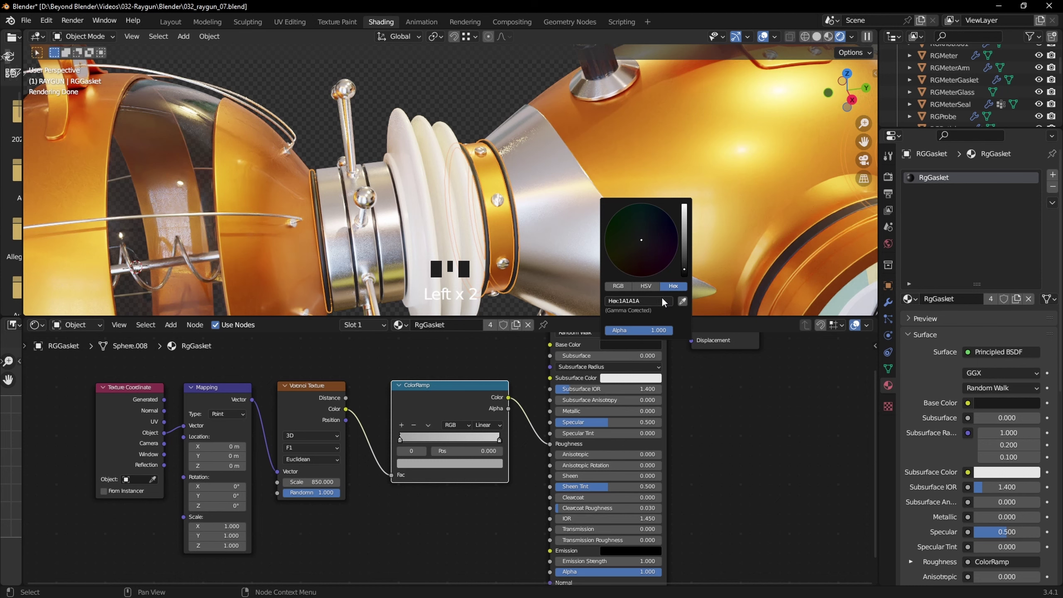
{"action": "left_click", "coordinate": [750, 398]}
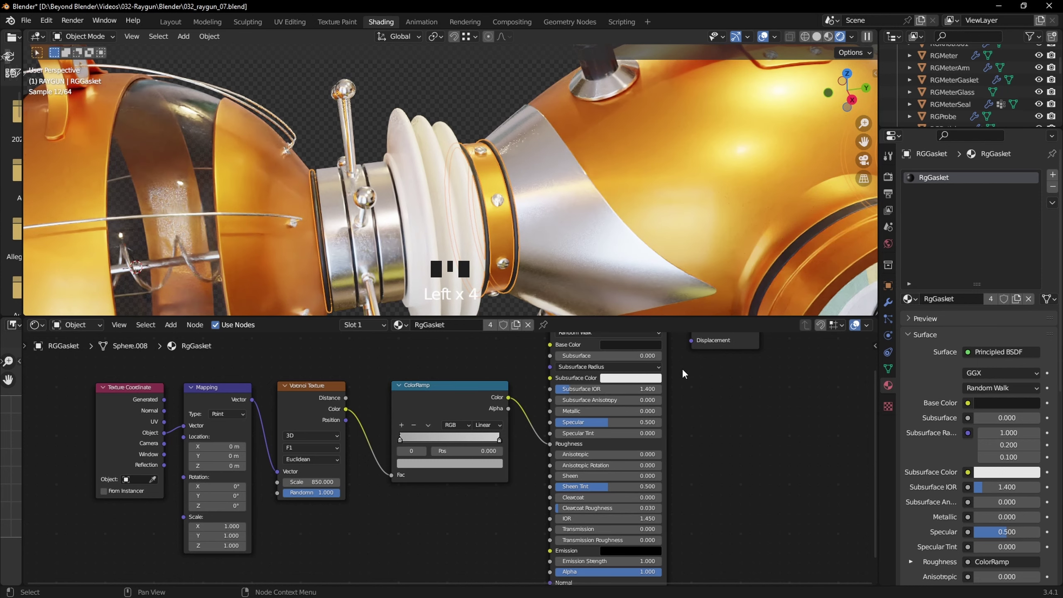
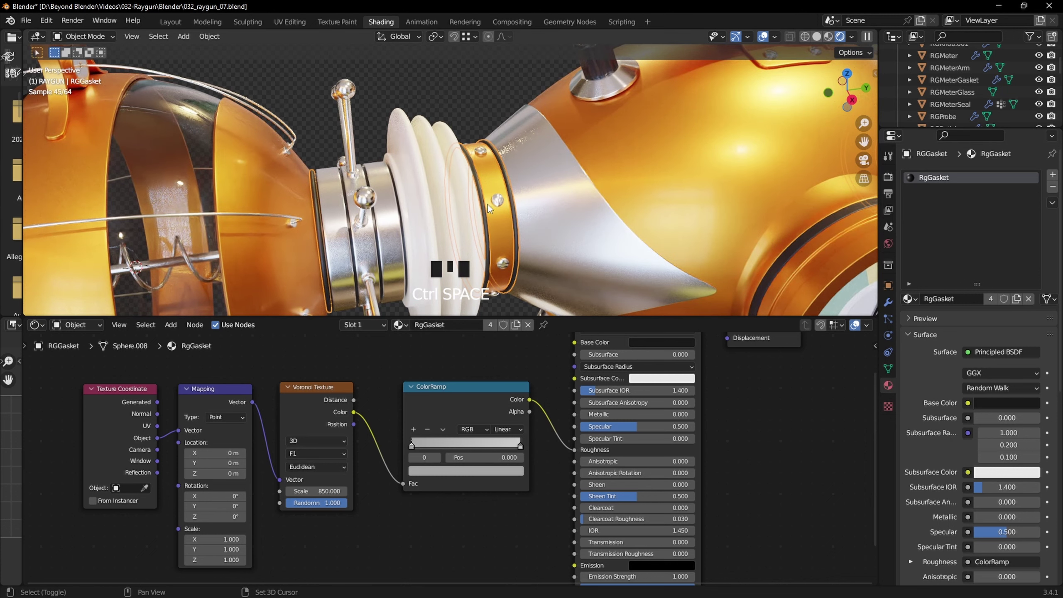
{"action": "left_click_drag", "start_coordinate": [588, 192], "coordinate": [467, 157]}
- Select the ribbed object so its RGCeramic material appears in the Shader Editor
{"action": "left_click", "coordinate": [467, 157]}
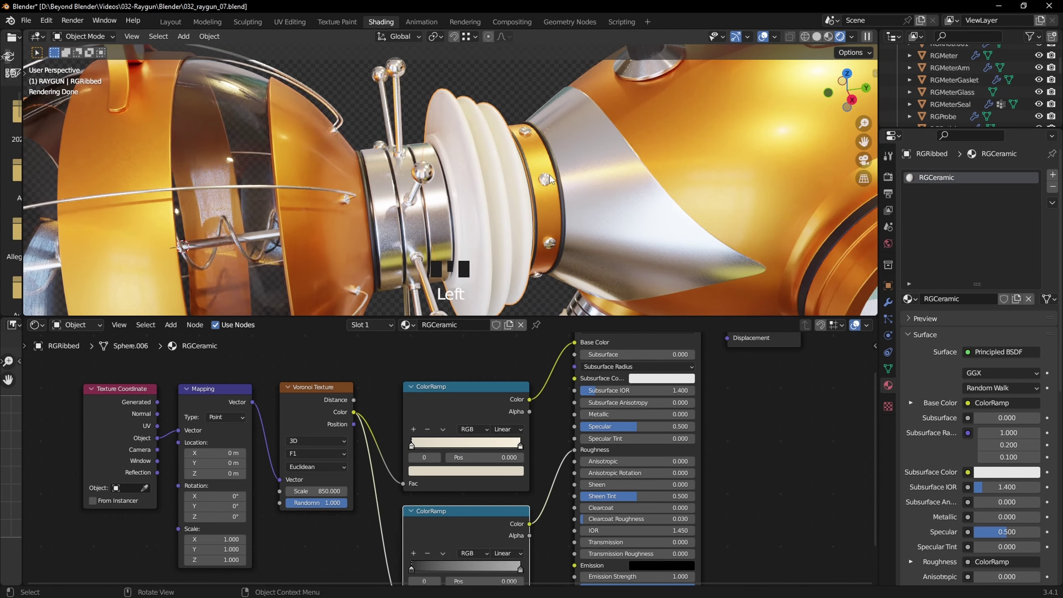
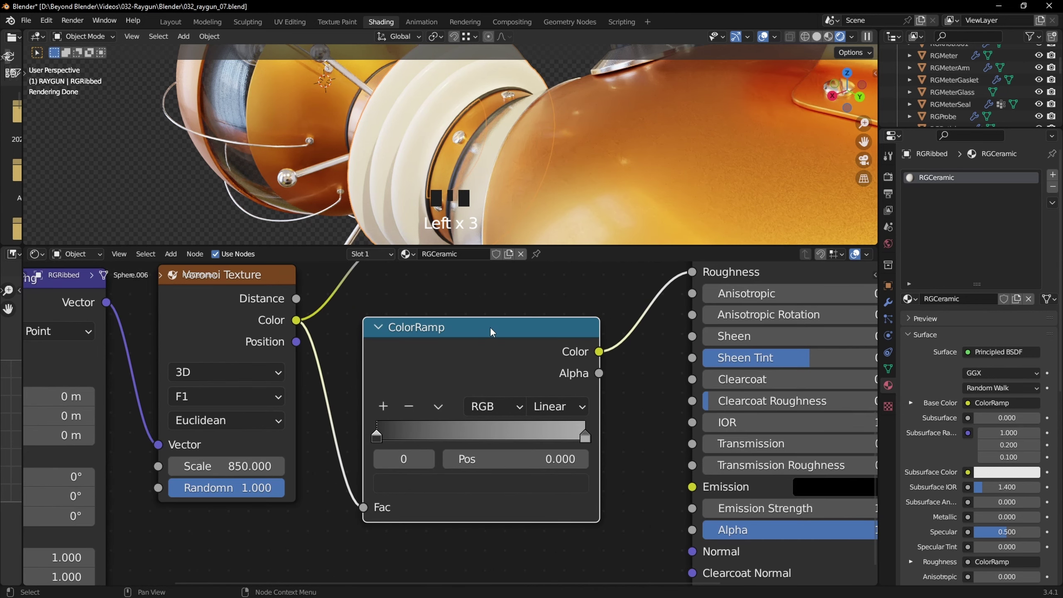
{"action": "left_click", "coordinate": [499, 335]}
{"action": "left_click_drag", "start_coordinate": [592, 444], "coordinate": [564, 491]}
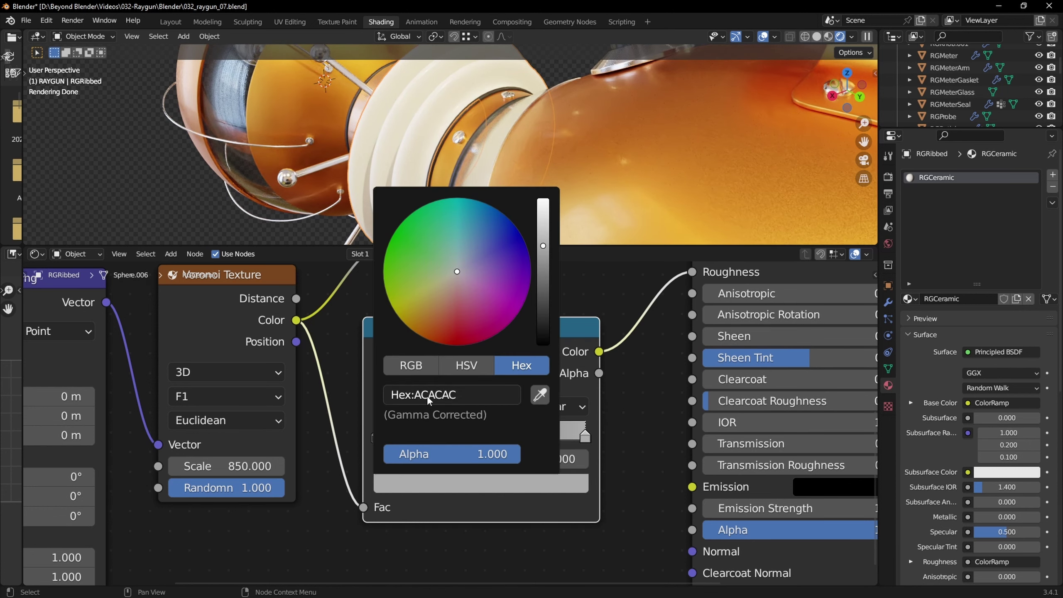
{"action": "left_click", "coordinate": [665, 452]}
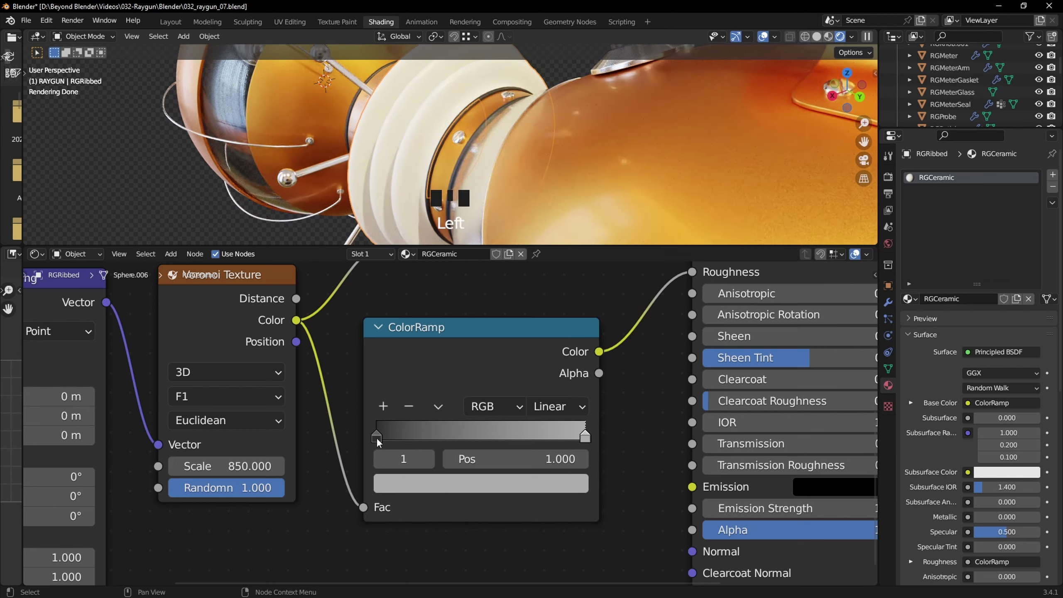
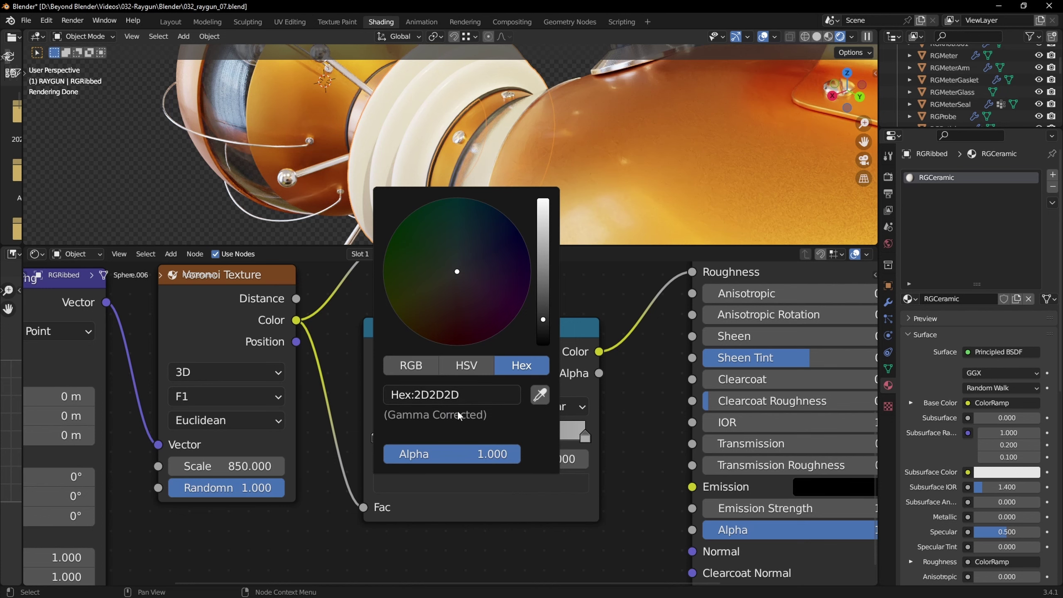
- Inspect the RGCeramic nodes: Object-coordinate Mapping into a Voronoi Texture at scale 850
{"action": "left_click", "coordinate": [648, 501]}
{"action": "left_click", "coordinate": [642, 465]}
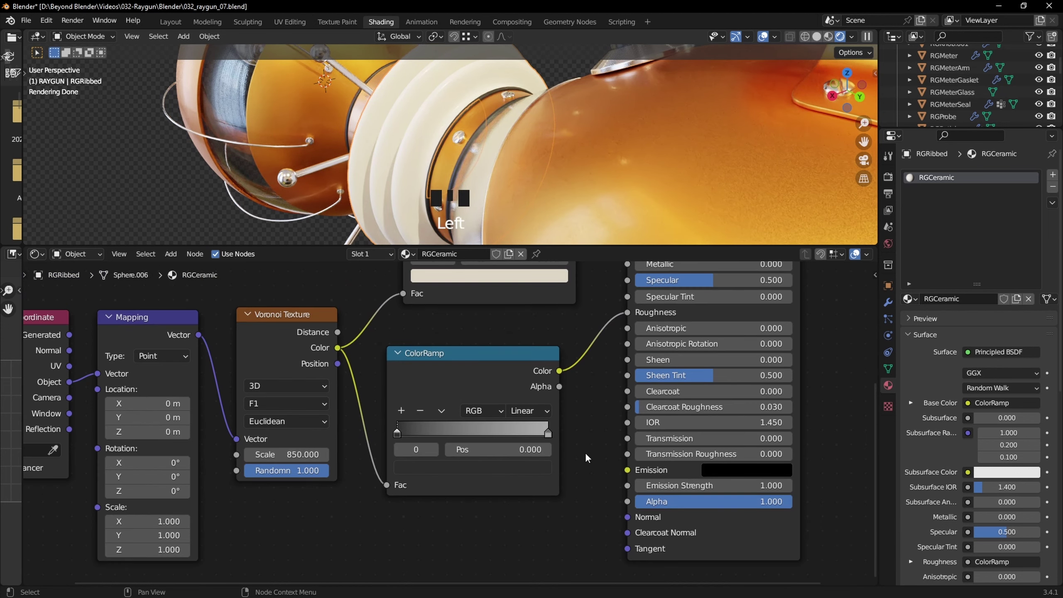
{"action": "left_click_drag", "start_coordinate": [592, 401], "coordinate": [558, 447]}
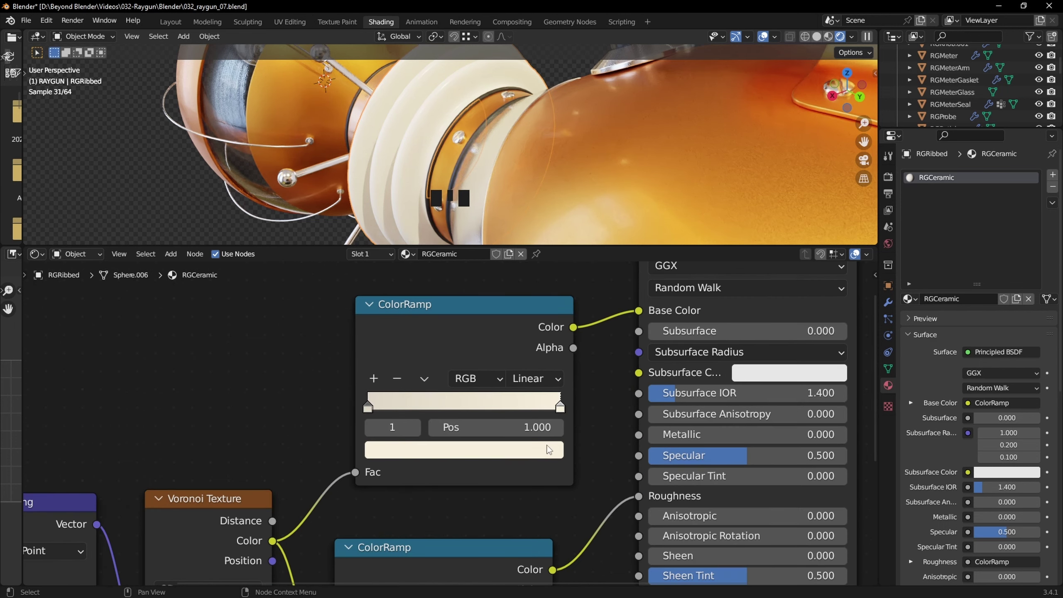
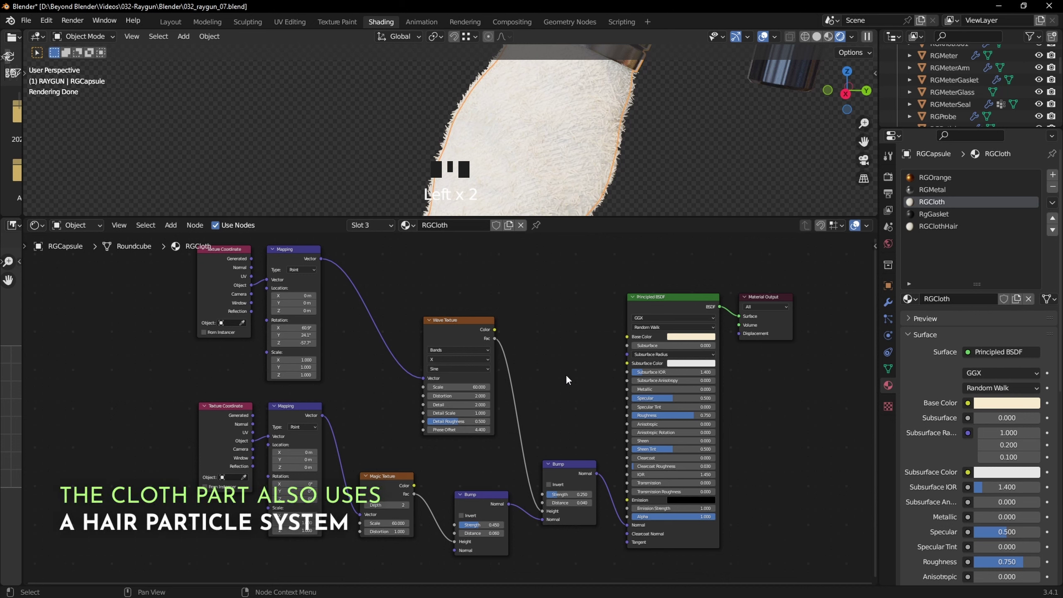
- Show RGCapsule's hair particle system (2000 hairs, 0.01 m, 5 segments, 15 children) and zoom on the fuzz
{"action": "left_click_drag", "start_coordinate": [558, 161], "coordinate": [1025, 182]}
{"action": "left_click", "coordinate": [1025, 182]}
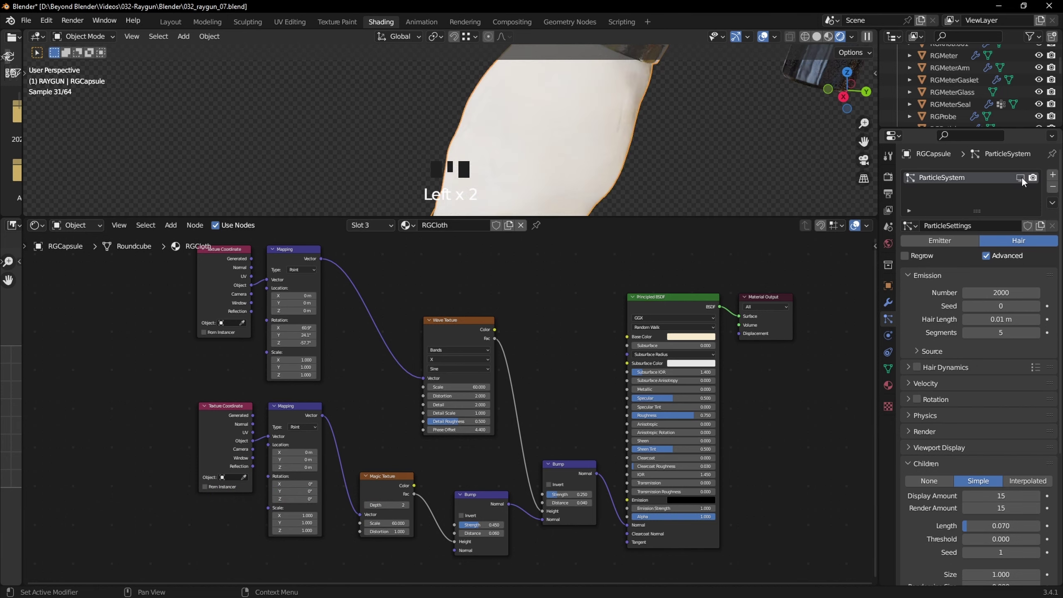
{"action": "left_click_drag", "start_coordinate": [644, 133], "coordinate": [650, 152]}
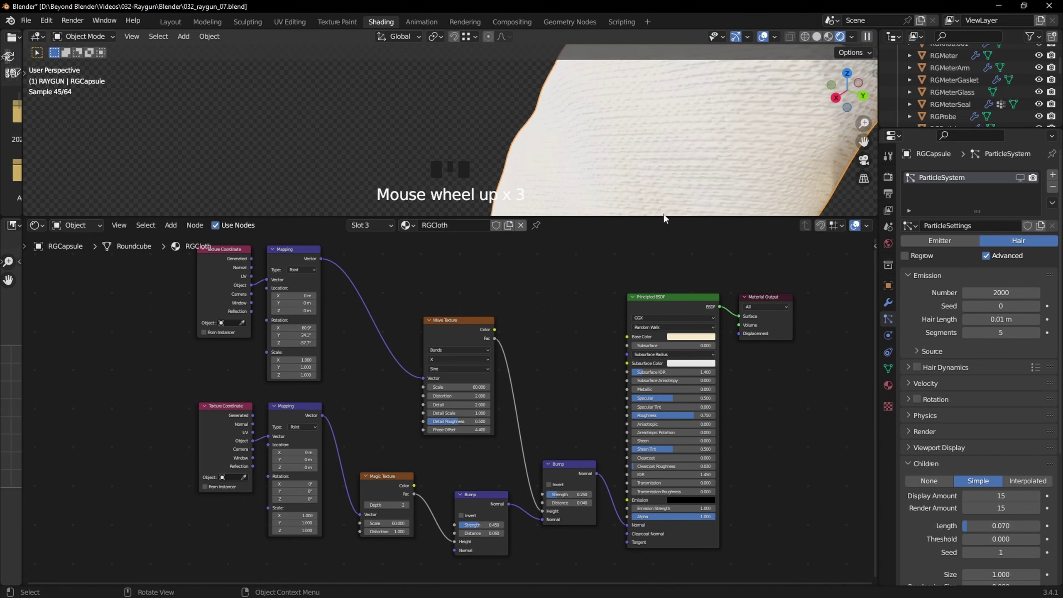
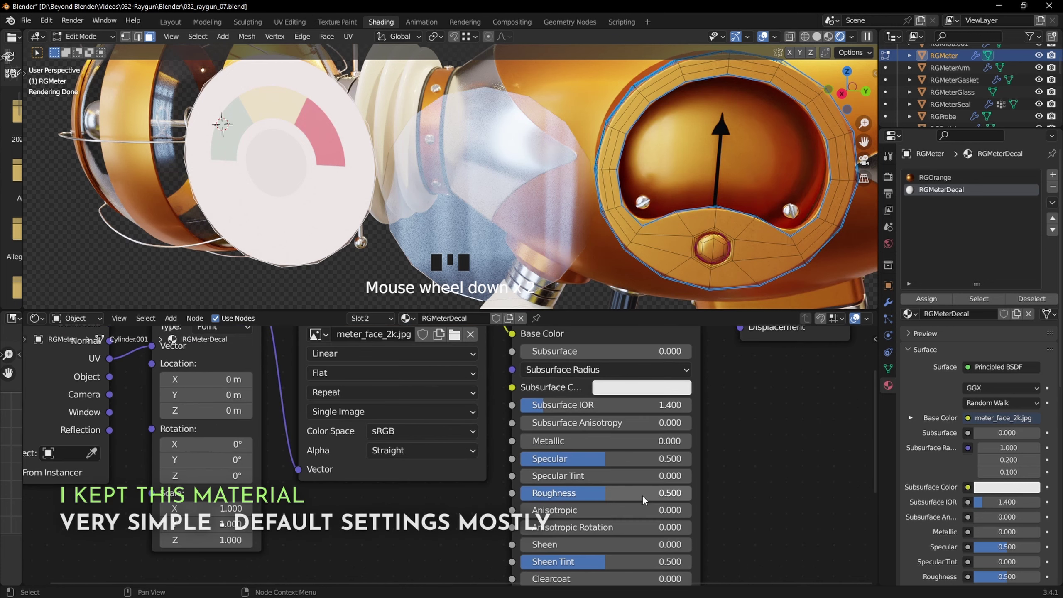
- Scroll the RGMeterDecal node tree to the meter_face image texture node
{"action": "scroll", "scroll_direction": "down", "scroll_amount": 3}
{"action": "scroll", "scroll_direction": "down", "scroll_amount": 3}
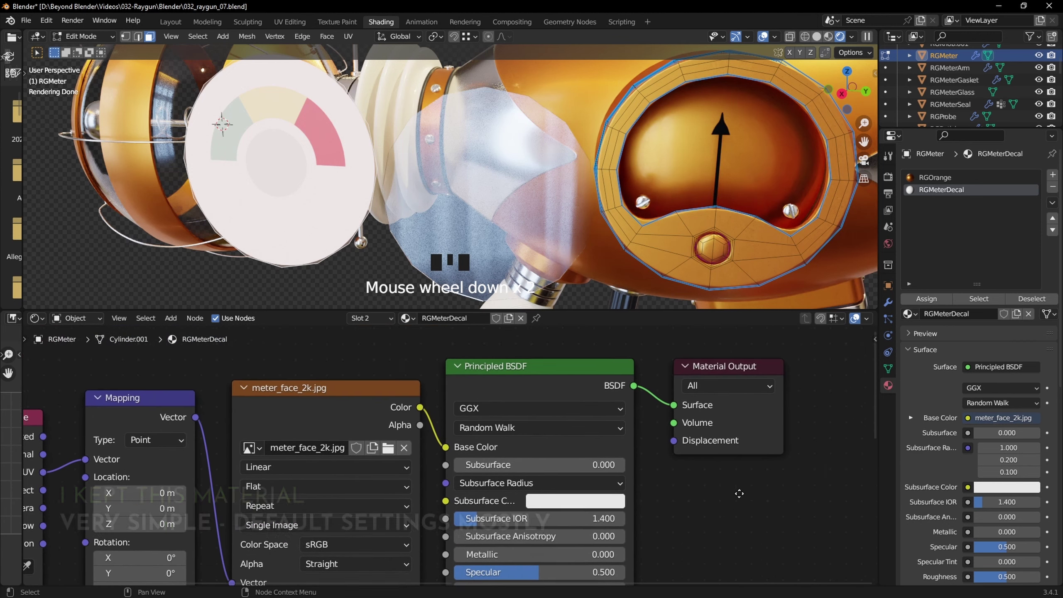
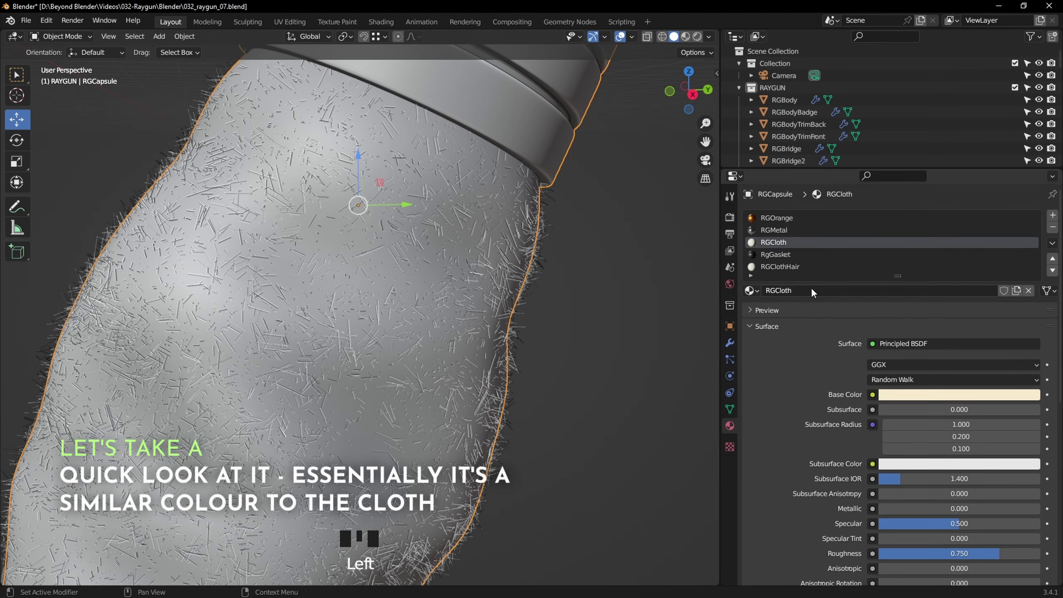
- Show RGClothHair's cream Principled BSDF at 0.75 roughness in the Shading workspace
{"action": "left_click", "coordinate": [796, 272]}
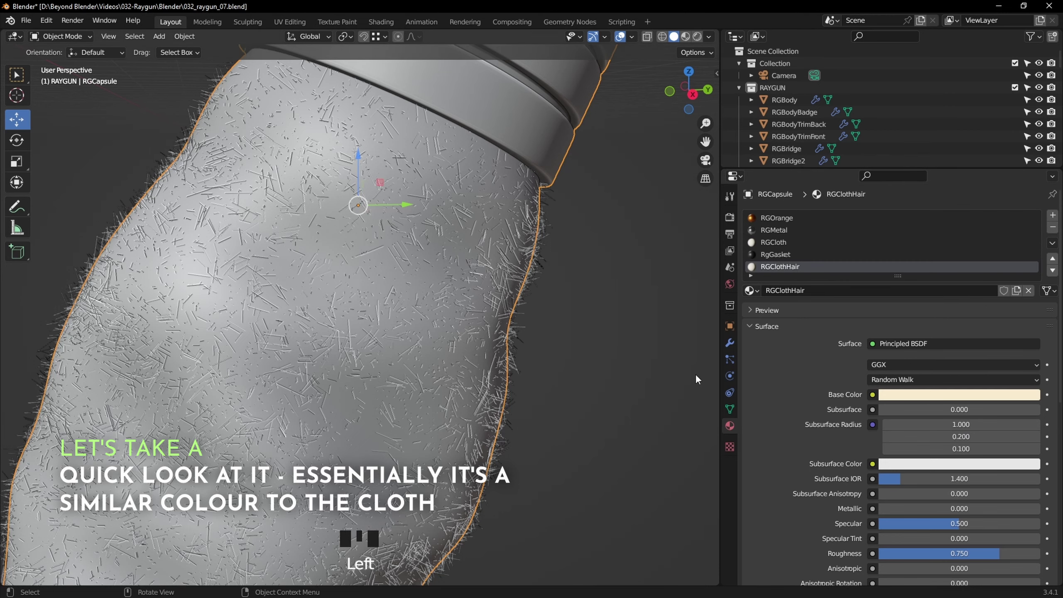
{"action": "left_click", "coordinate": [388, 26]}
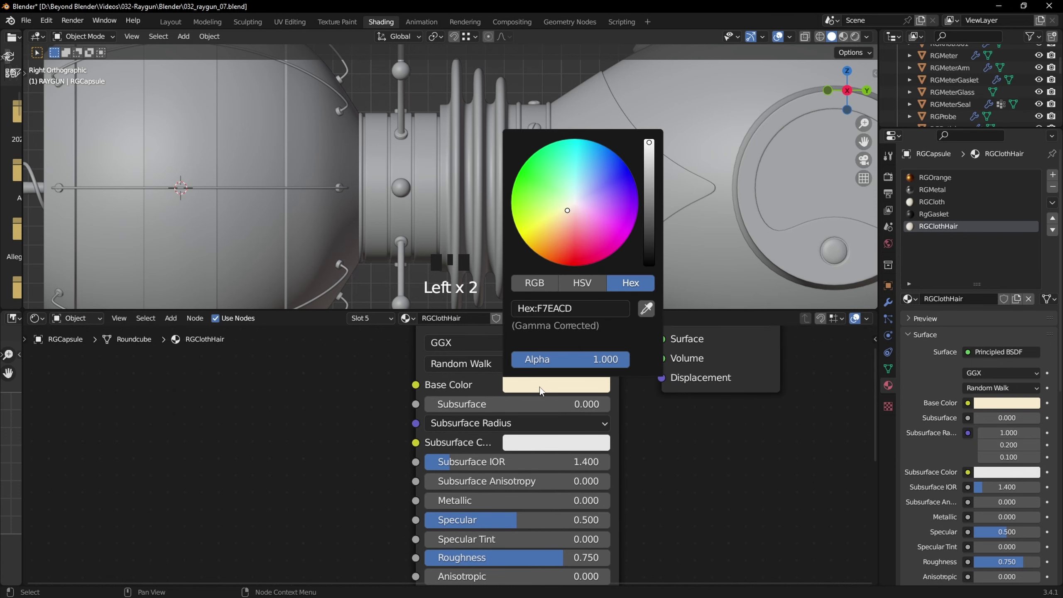
{"action": "left_click_drag", "start_coordinate": [677, 437], "coordinate": [936, 207]}
{"action": "left_click", "coordinate": [942, 229]}
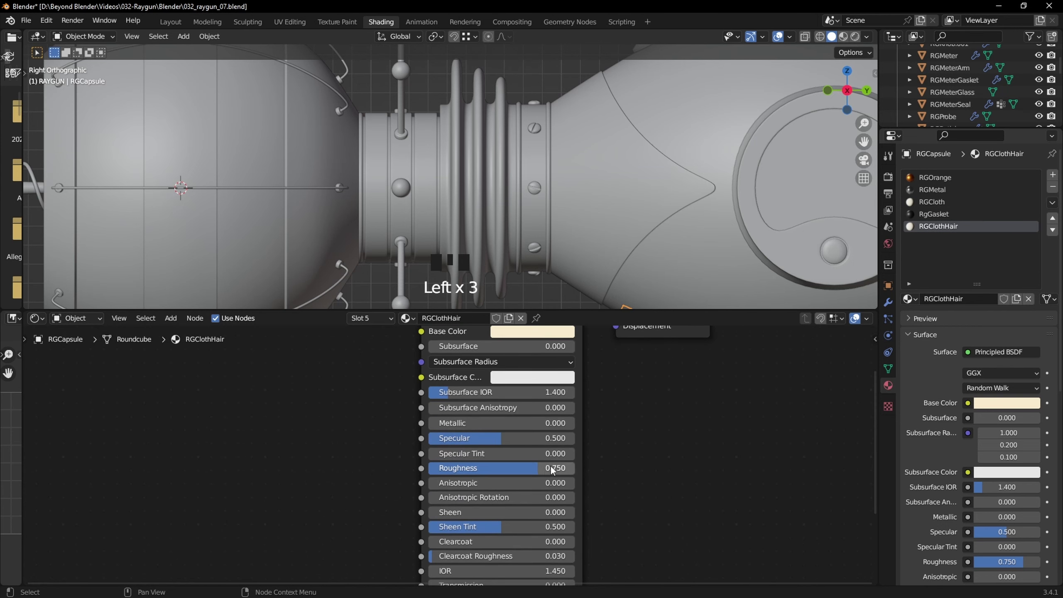
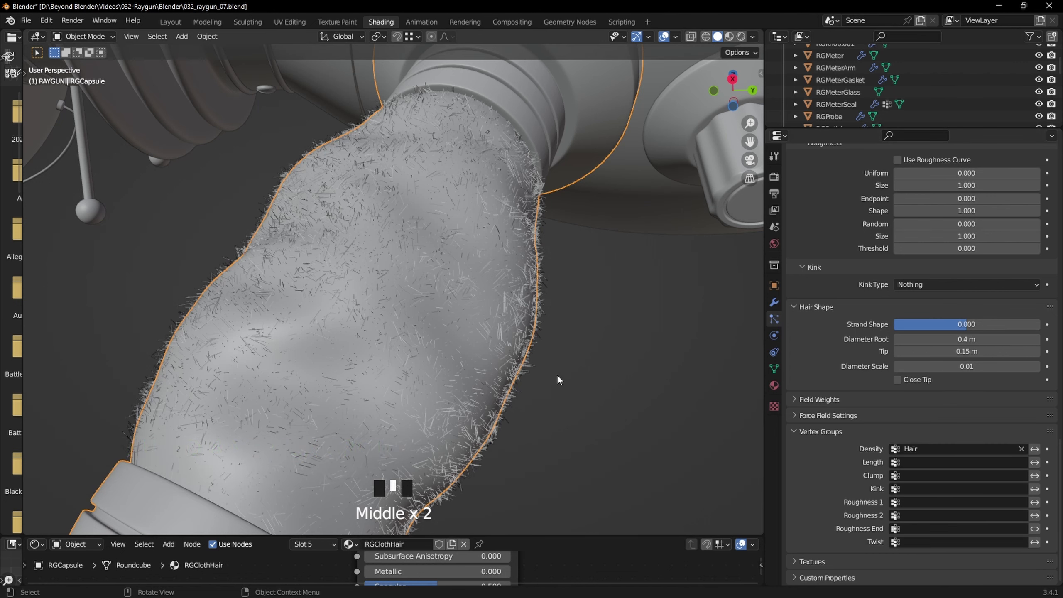
- Orbit the hairy capsule, then isolate RGCapsule in Local View
{"action": "left_click_drag", "start_coordinate": [396, 443], "coordinate": [464, 423]}
{"action": "left_click_drag", "start_coordinate": [465, 422], "coordinate": [474, 335]}
{"action": "key", "text": "/"}
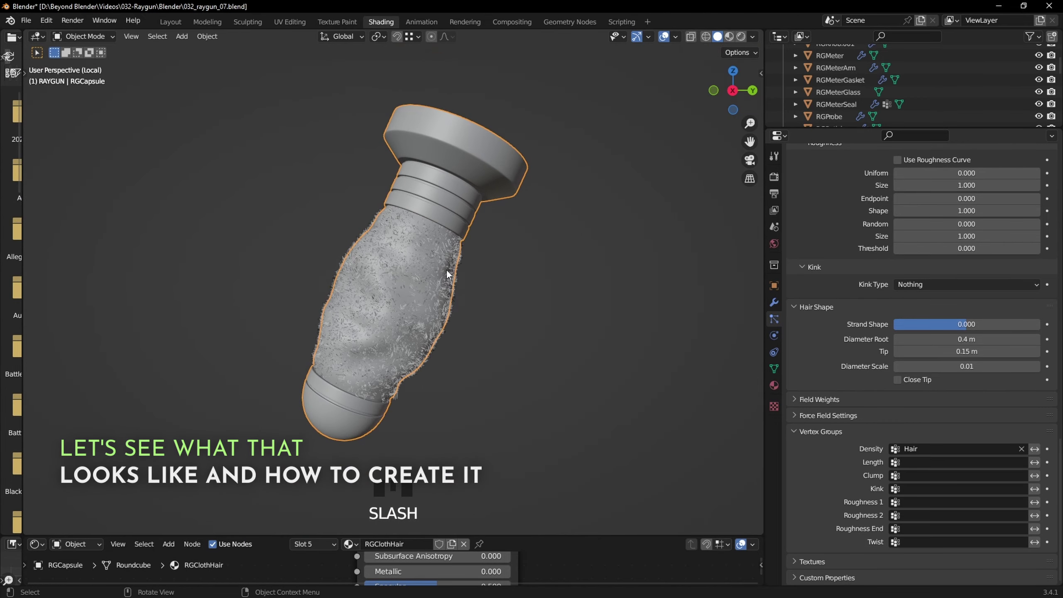
- Enter Edit Mode on the capsule and make RGCloth the active material slot
{"action": "key", "text": "Tab"}
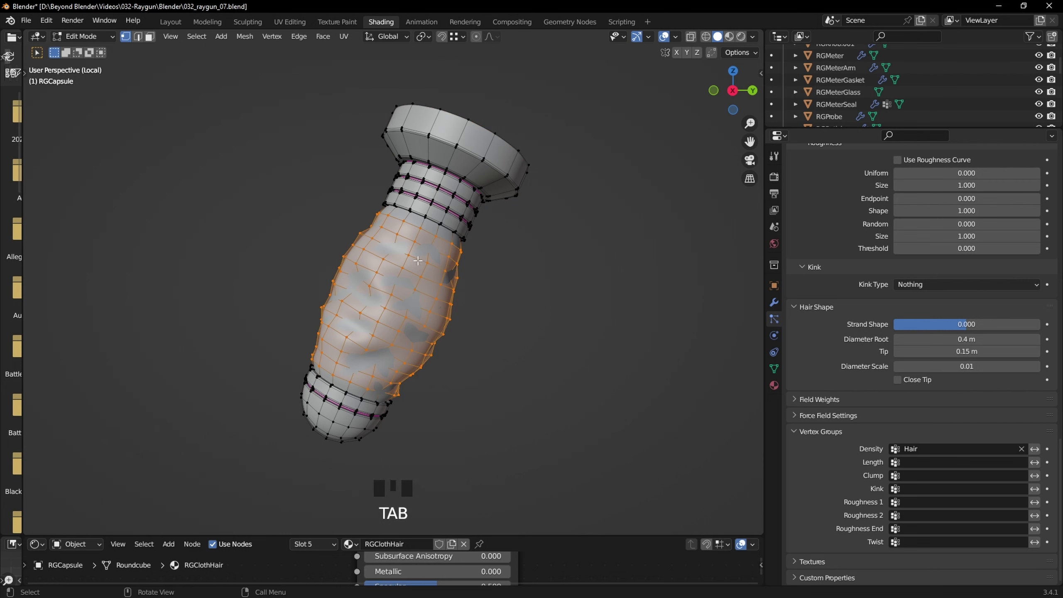
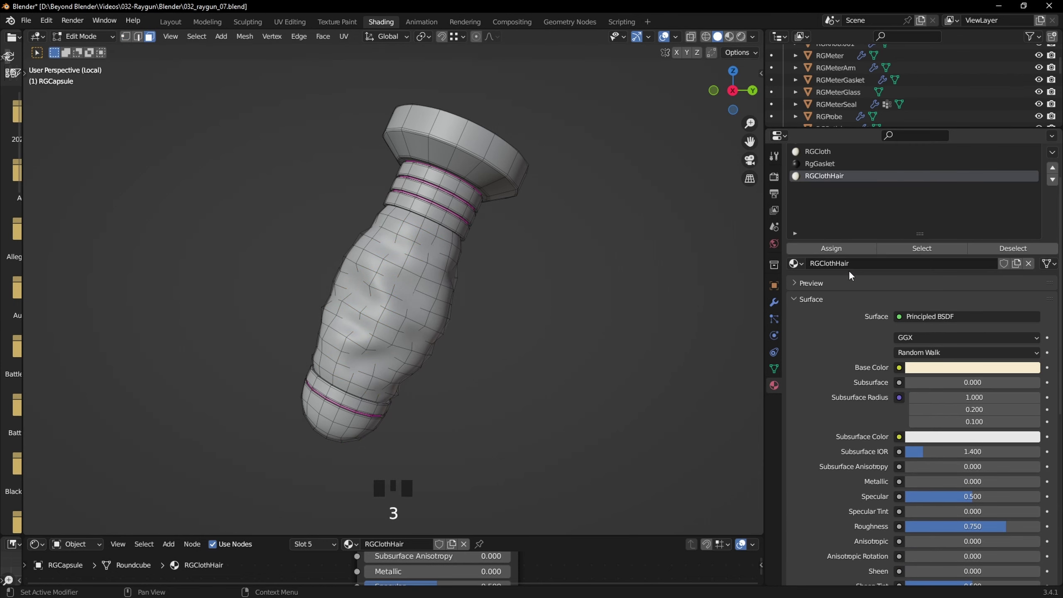
{"action": "left_click", "coordinate": [836, 231]}
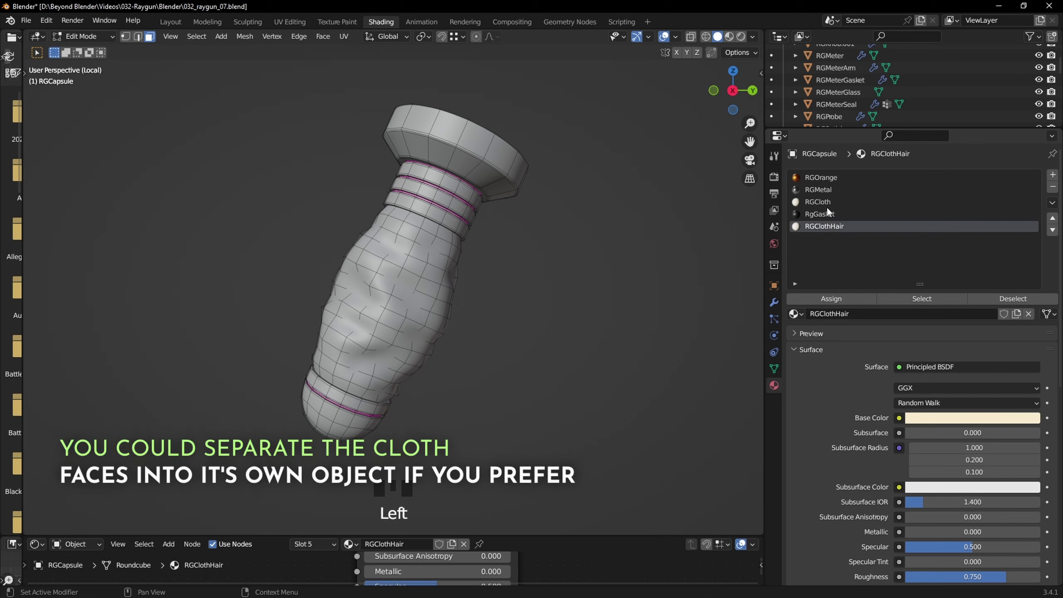
{"action": "left_click", "coordinate": [828, 209]}
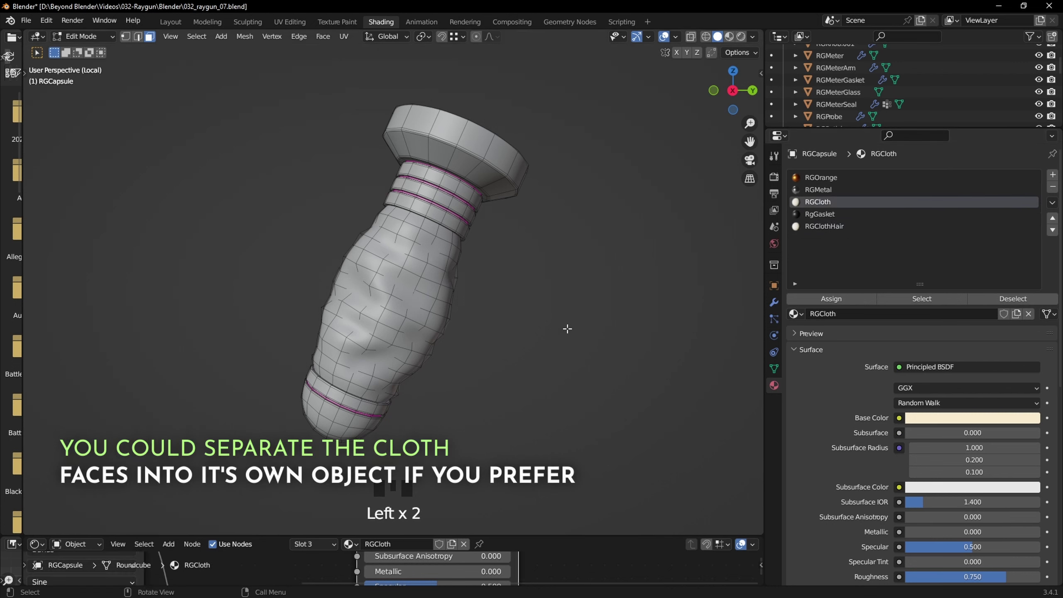
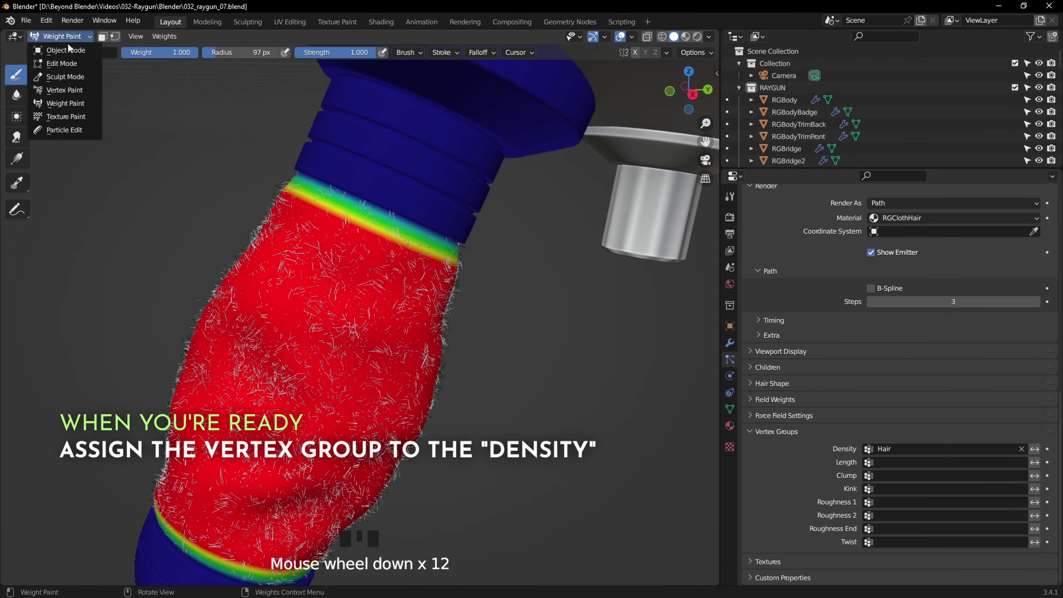
- Leave Weight Paint for Object Mode, keeping Hair as the particle density vertex group
{"action": "left_click_drag", "start_coordinate": [66, 57], "coordinate": [562, 406]}
{"action": "left_click_drag", "start_coordinate": [561, 406], "coordinate": [576, 356]}
{"action": "left_click_drag", "start_coordinate": [576, 356], "coordinate": [583, 379]}
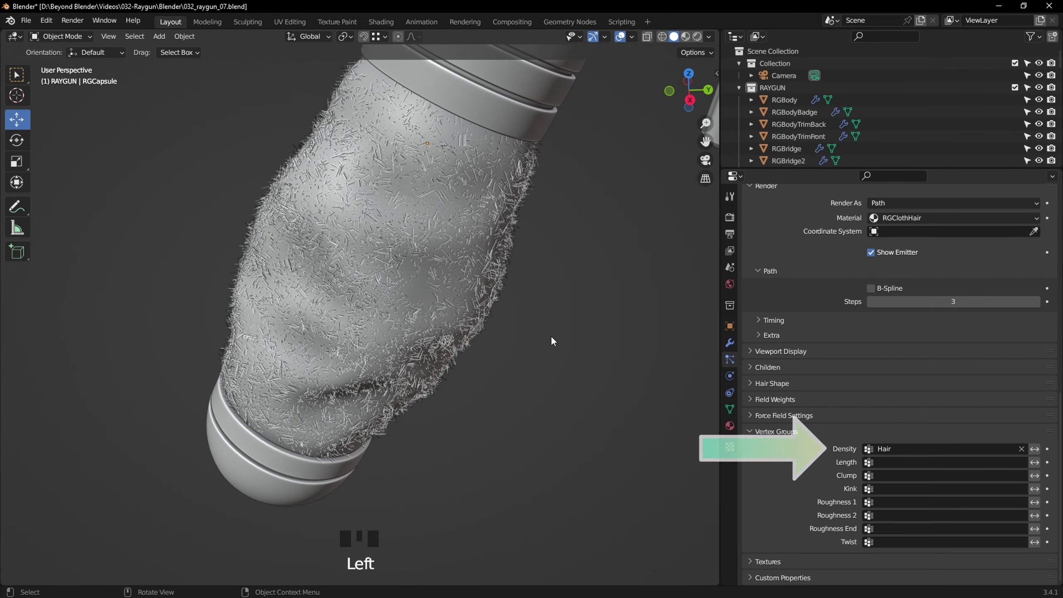